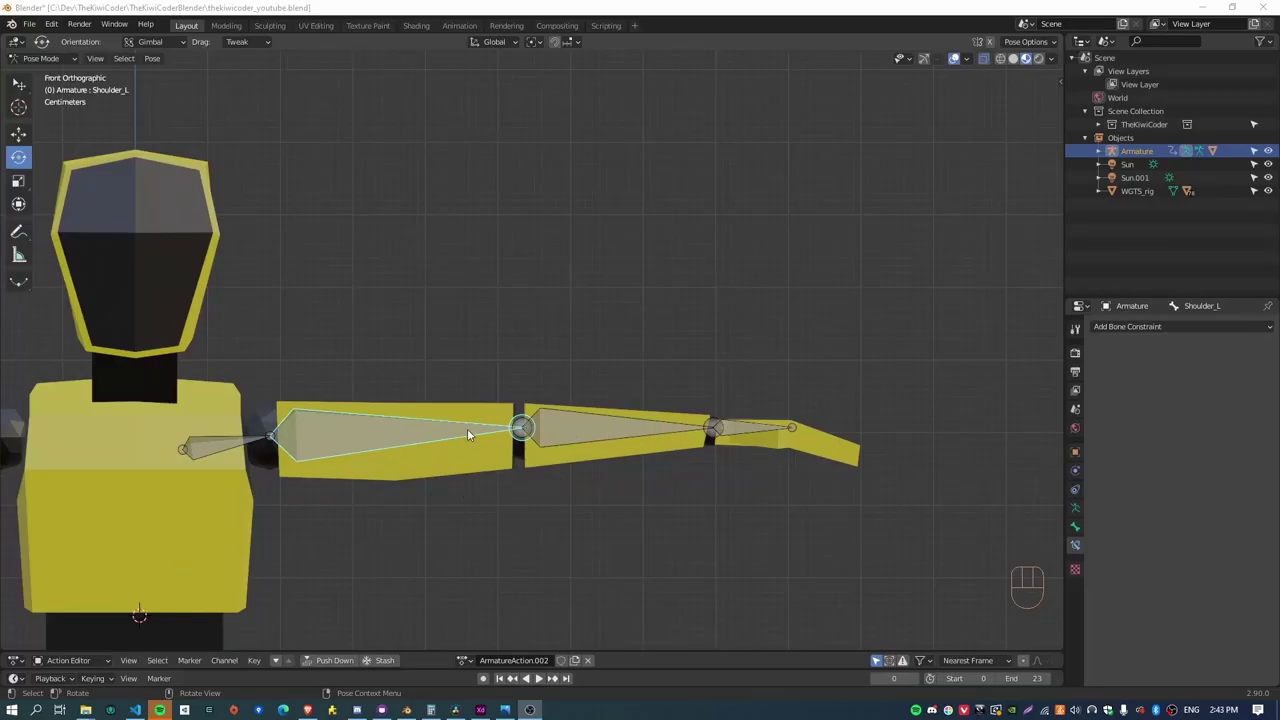
Test-bend the elbow and forearm bones downward with rotations, then clear the rotation
left_click(604, 423)
left_click_drag(625, 429, 585, 430)
left_click_drag(393, 426, 409, 400)
key("r")
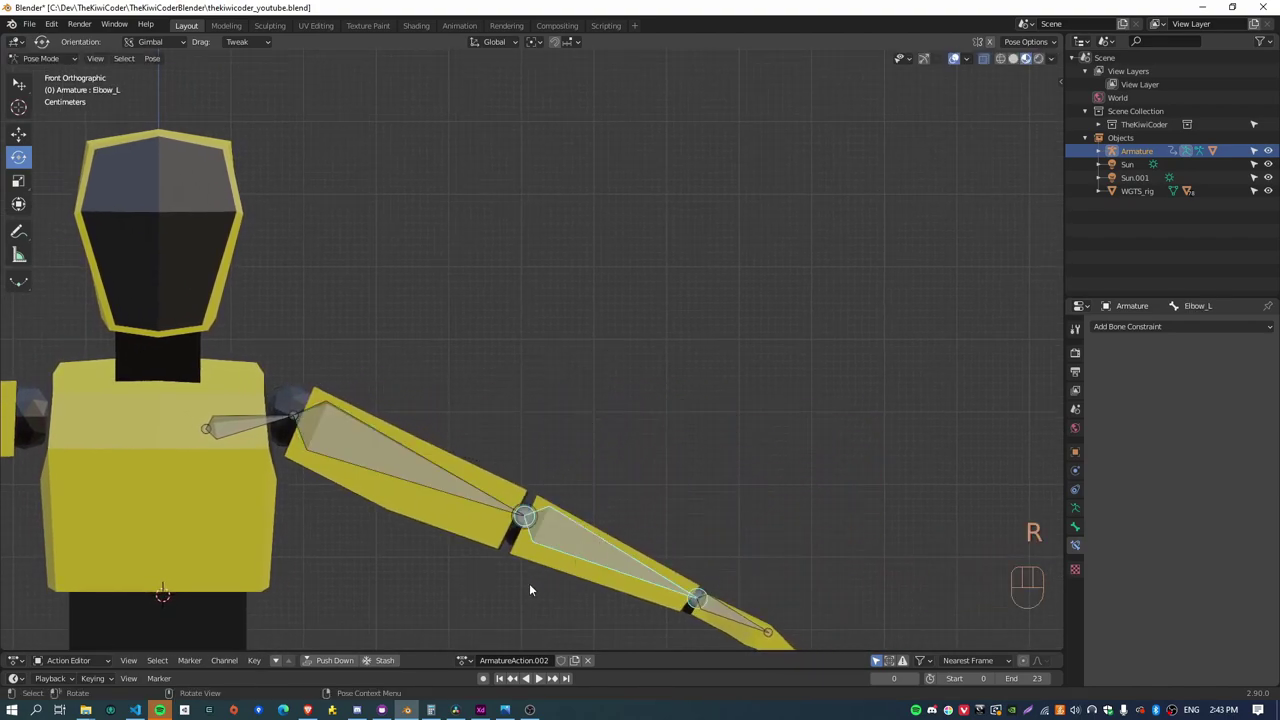
left_click_drag(541, 529, 604, 338)
key("r")
left_click(688, 516)
key("r")
key("a")
key("alt+r")
Test-rotate the hand bone as well and reset the whole arm back to straight
left_click_drag(702, 195, 608, 363)
left_click(455, 371)
key("r")
left_click(561, 526)
key("r")
left_click(760, 428)
key("r")
key("a")
key("alt+r")
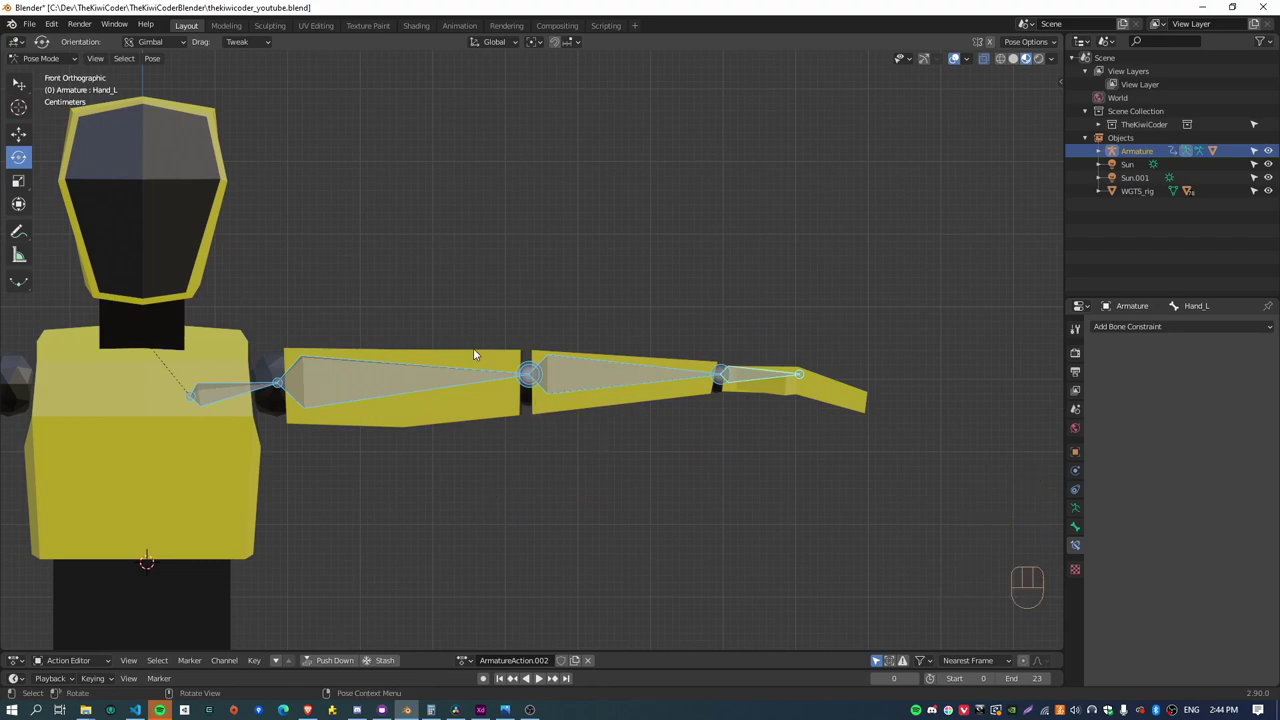
Frame the forearm and hand closely and view the arm straight down from above
left_click_drag(437, 335, 442, 328)
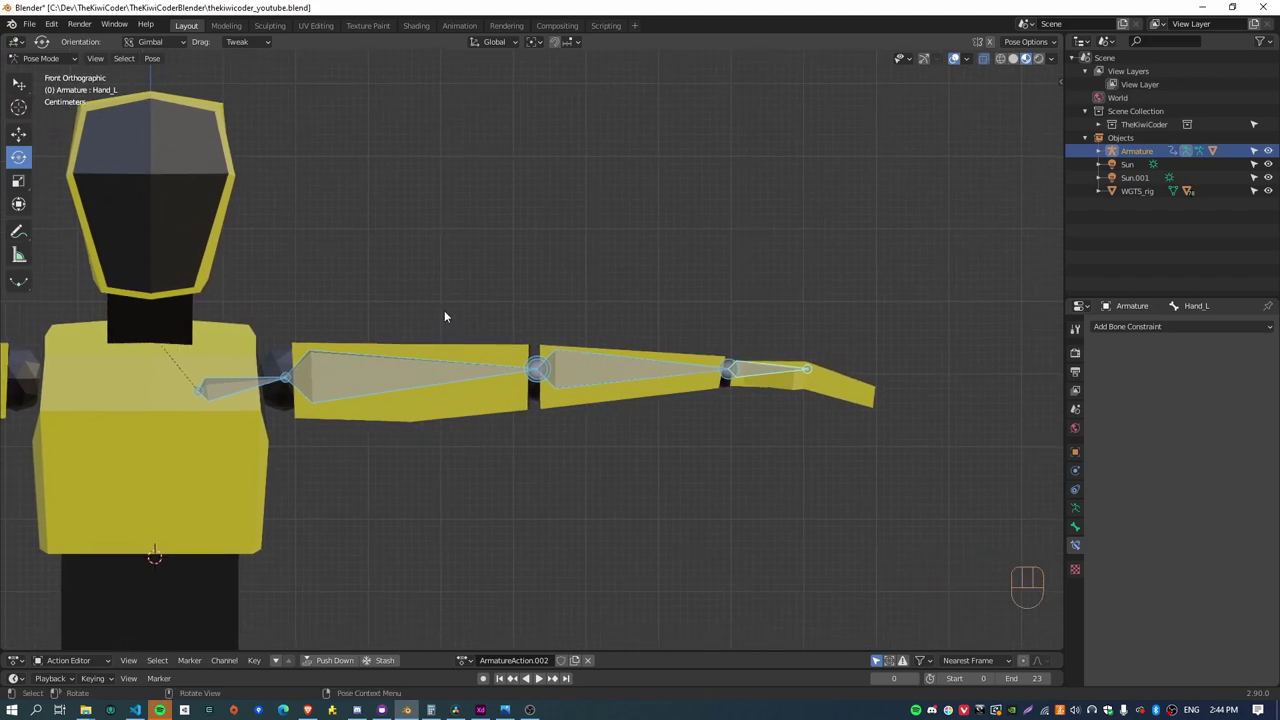
left_click_drag(474, 309, 458, 300)
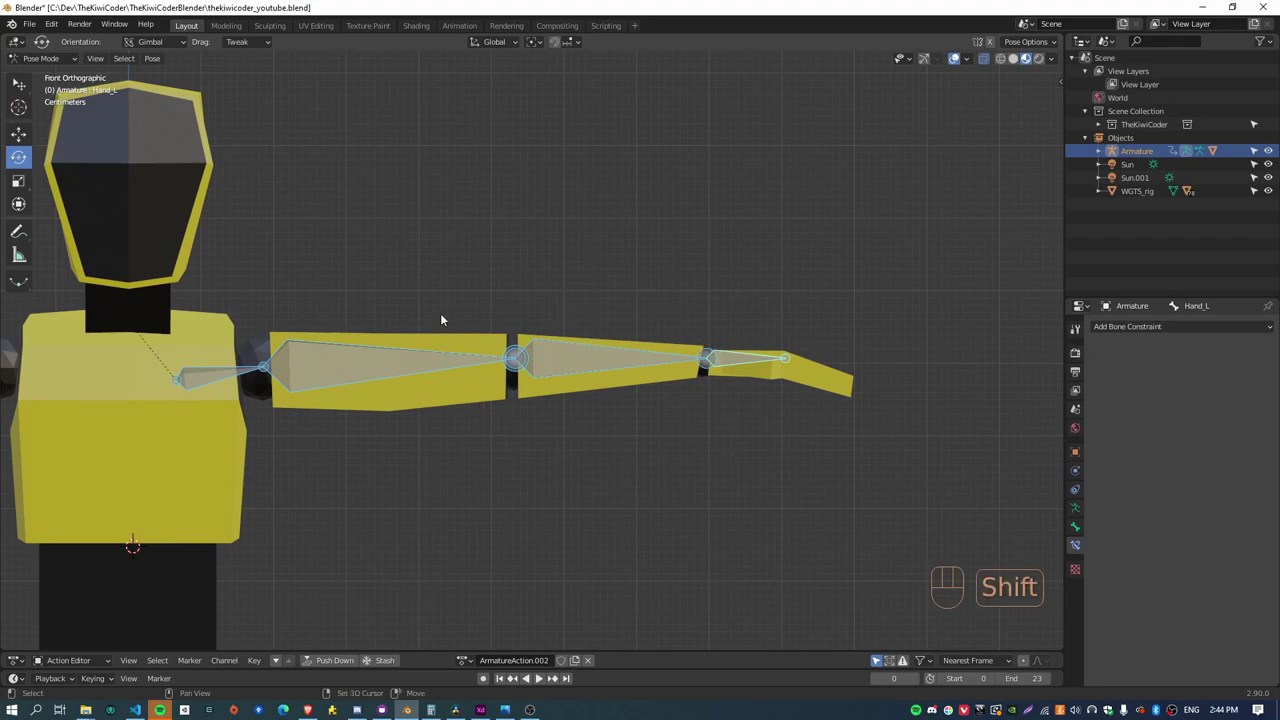
left_click_drag(455, 326, 491, 290)
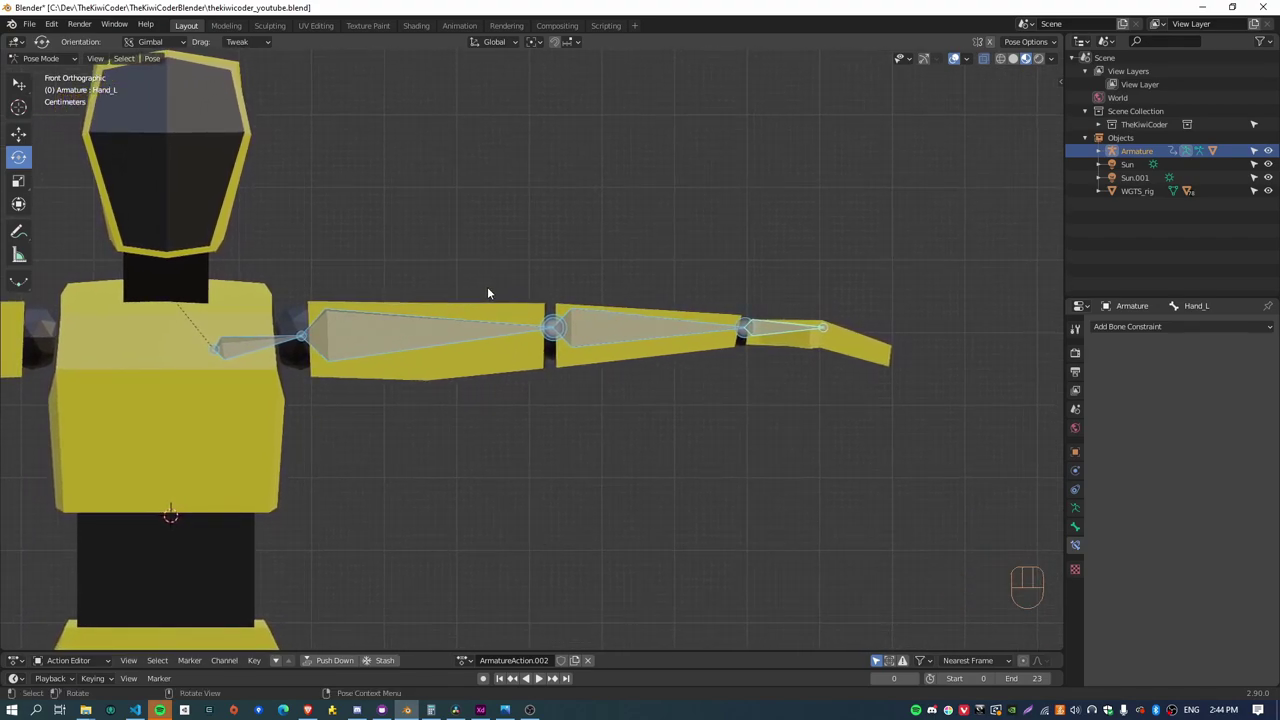
left_click_drag(564, 283, 510, 365)
left_click_drag(530, 351, 503, 312)
left_click_drag(495, 333, 495, 348)
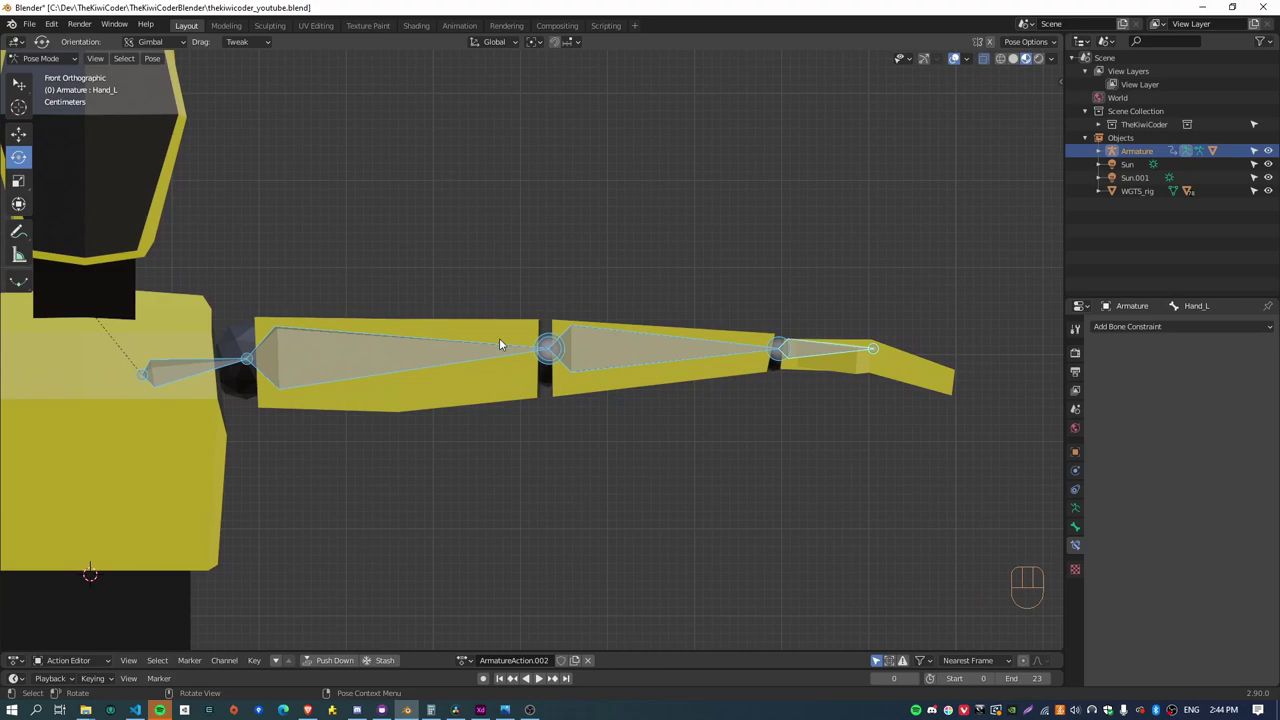
key("KP_7")
left_click_drag(661, 453, 527, 310)
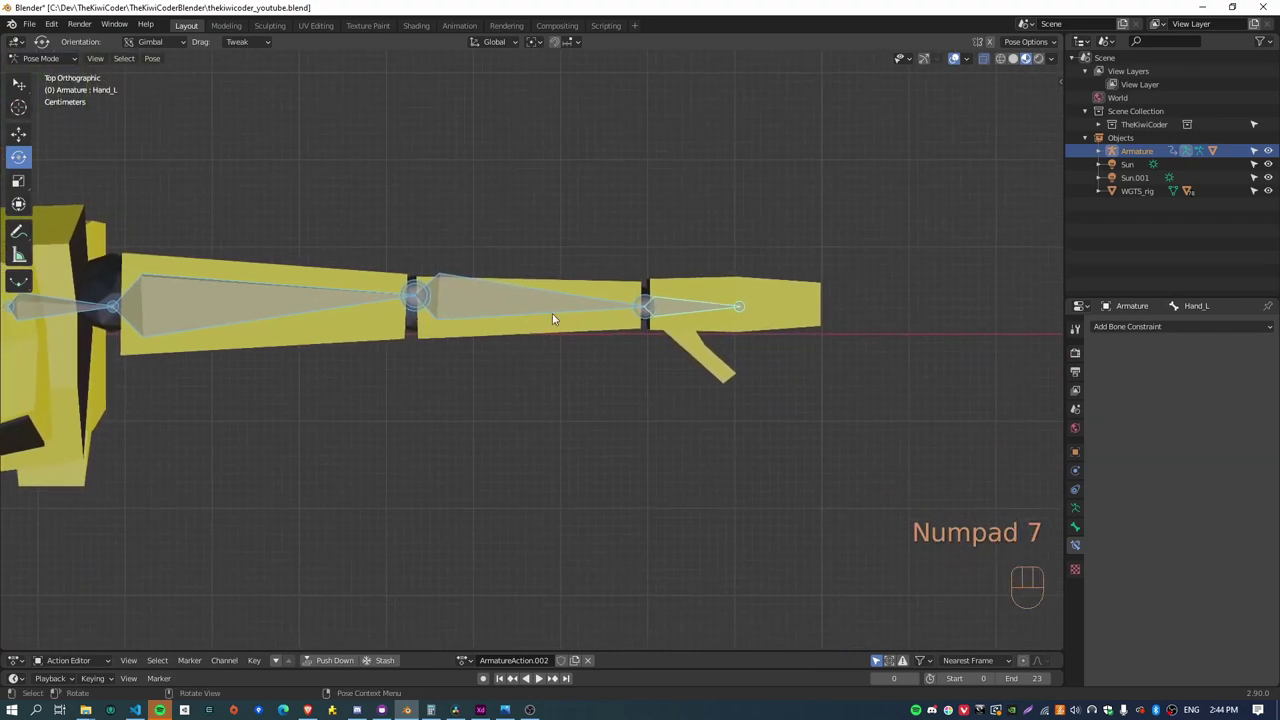
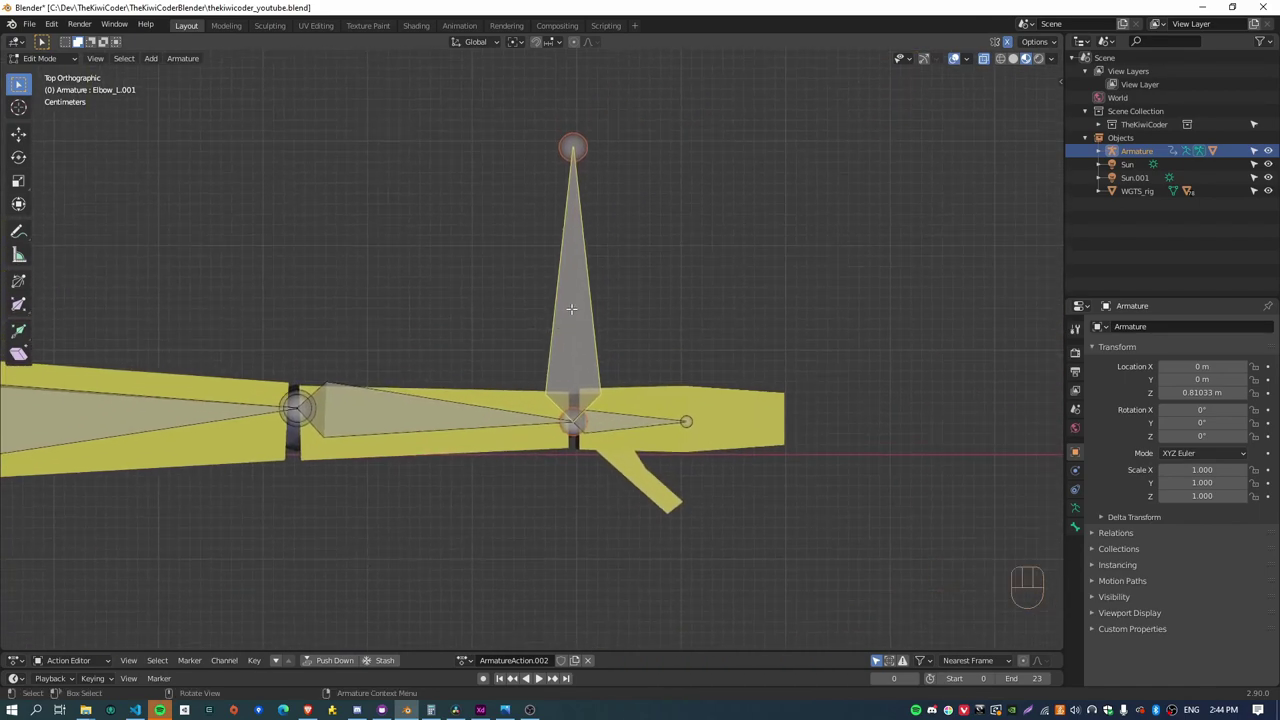
Back in Pose Mode, add an IK constraint on Elbow_L aimed To Active Bone Elbow_L.001
key("Tab")
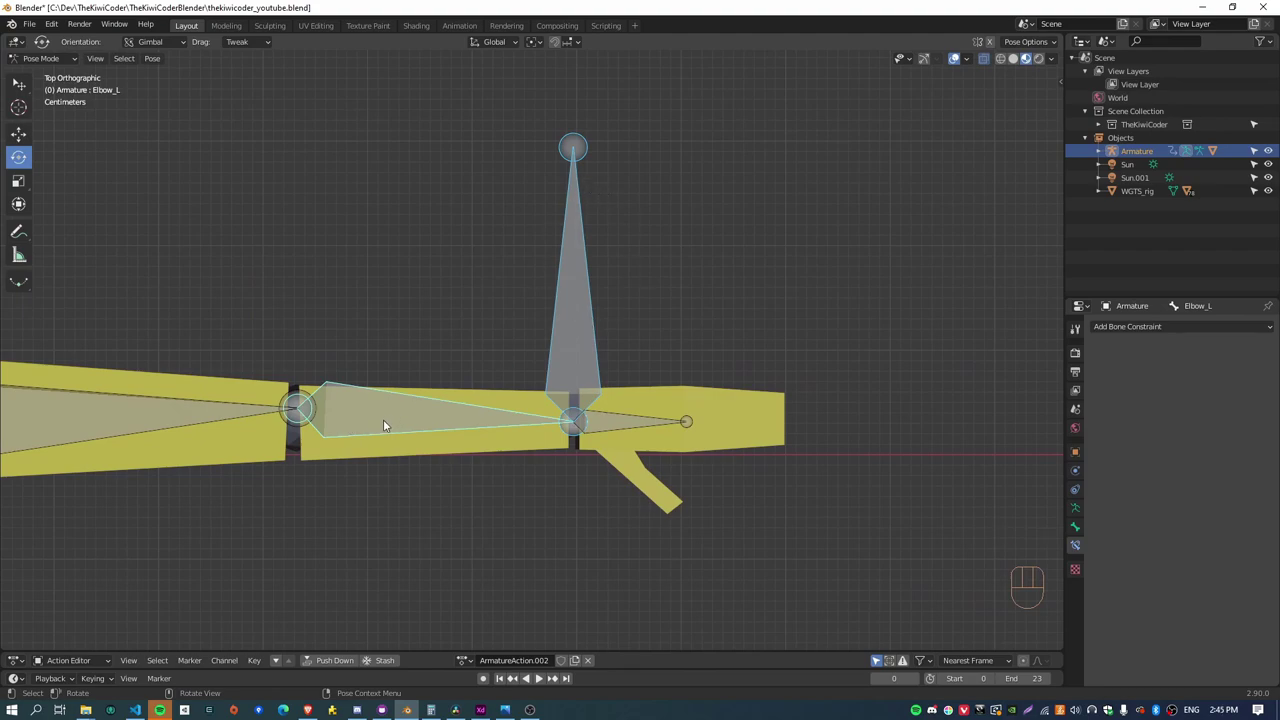
key("shift+i")
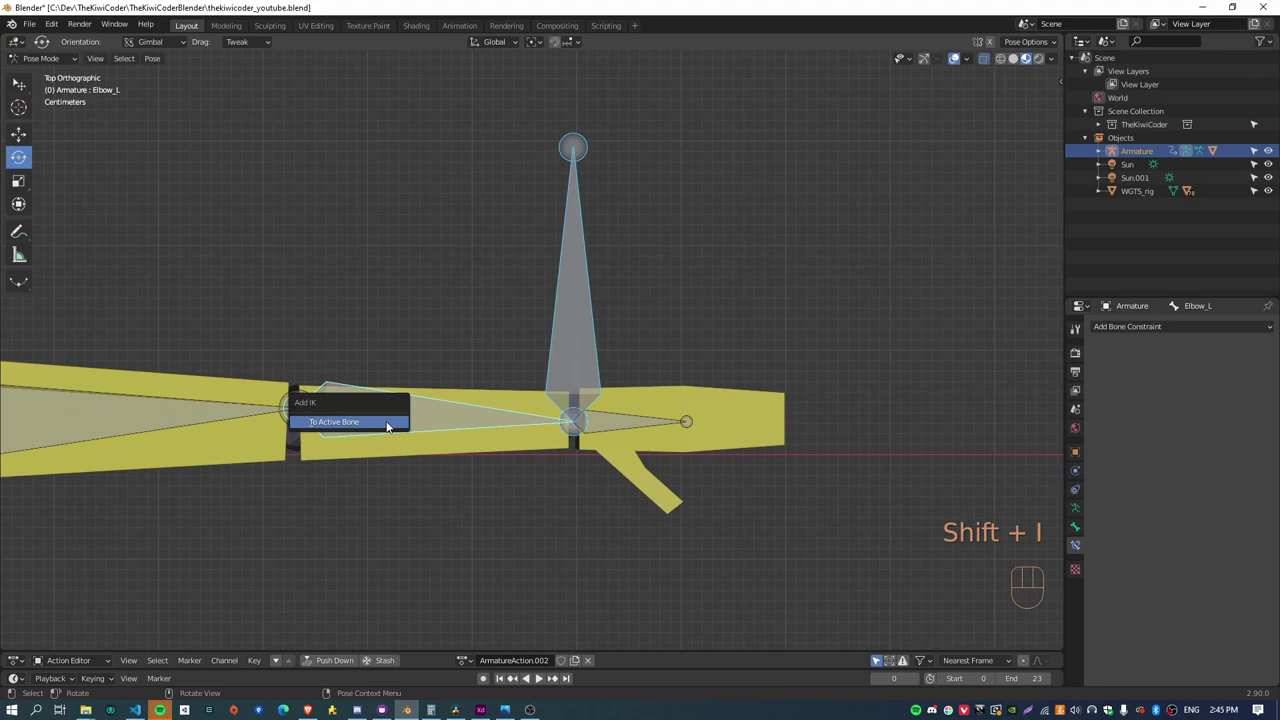
left_click_drag(421, 462, 491, 457)
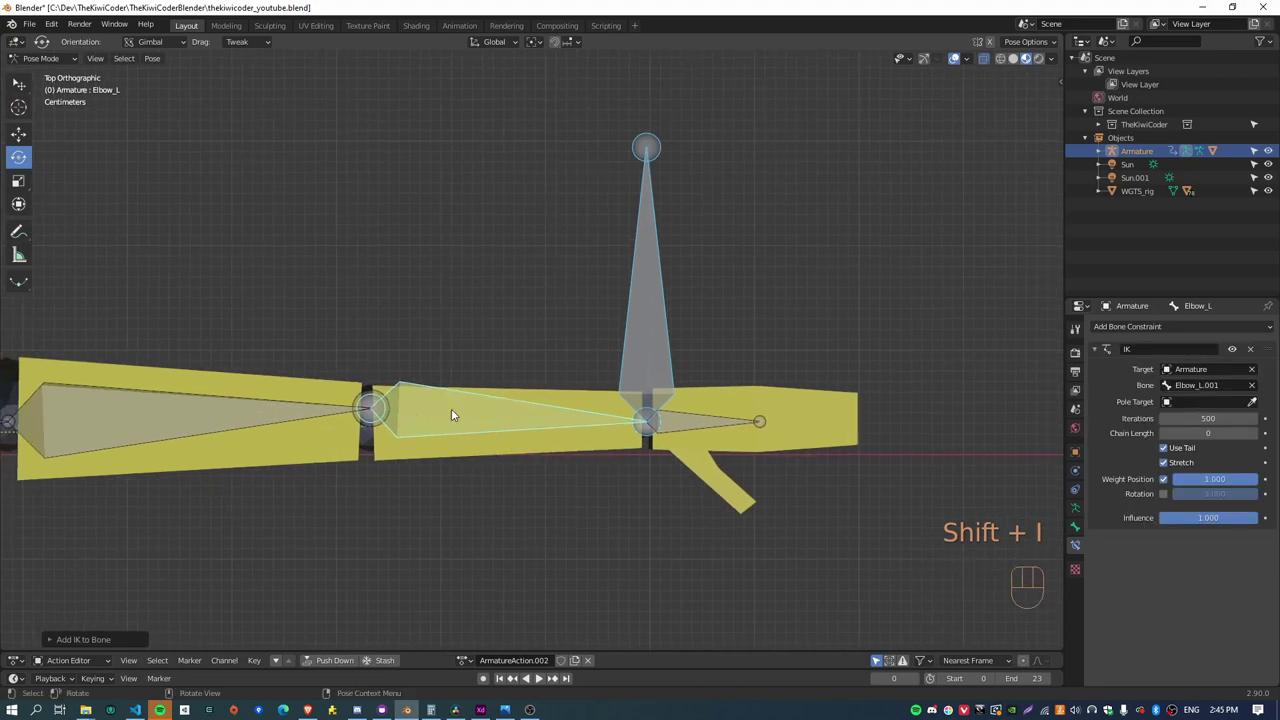
left_click_drag(460, 452, 521, 423)
Grab and move the upright target bone to check the arm follows, then clear location and rotation
left_click(738, 317)
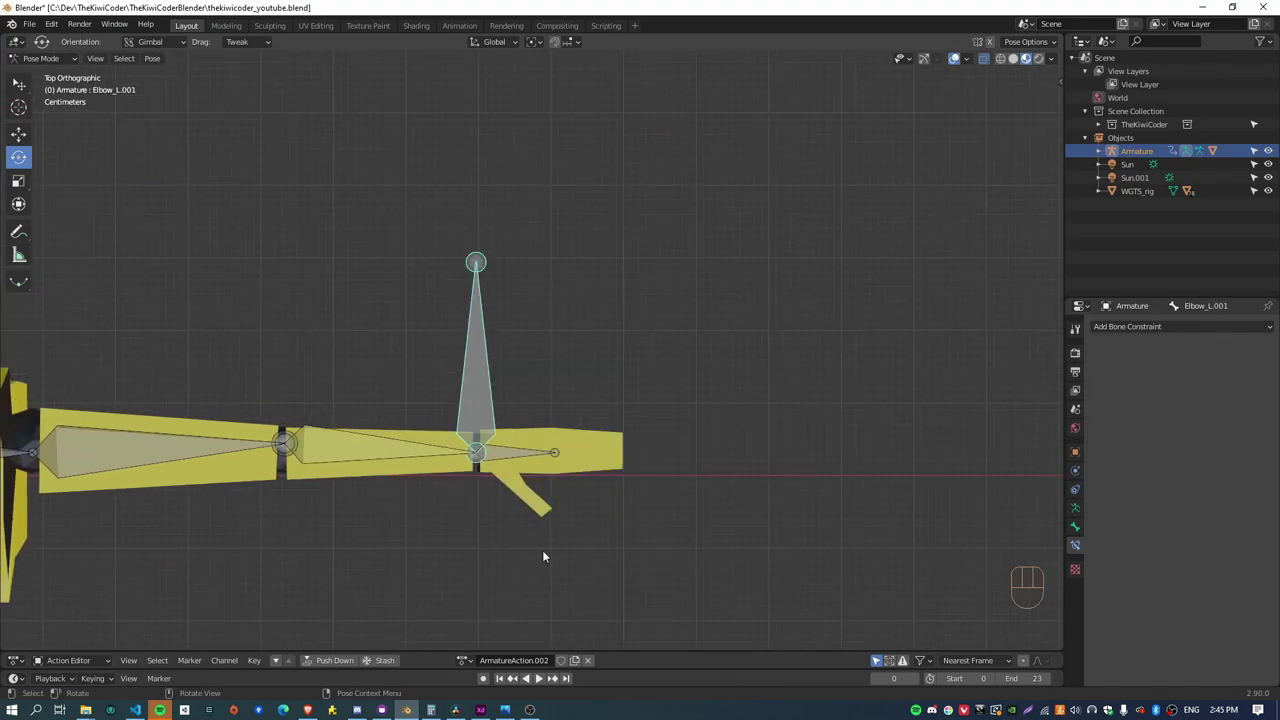
left_click_drag(549, 547, 695, 458)
key("g")
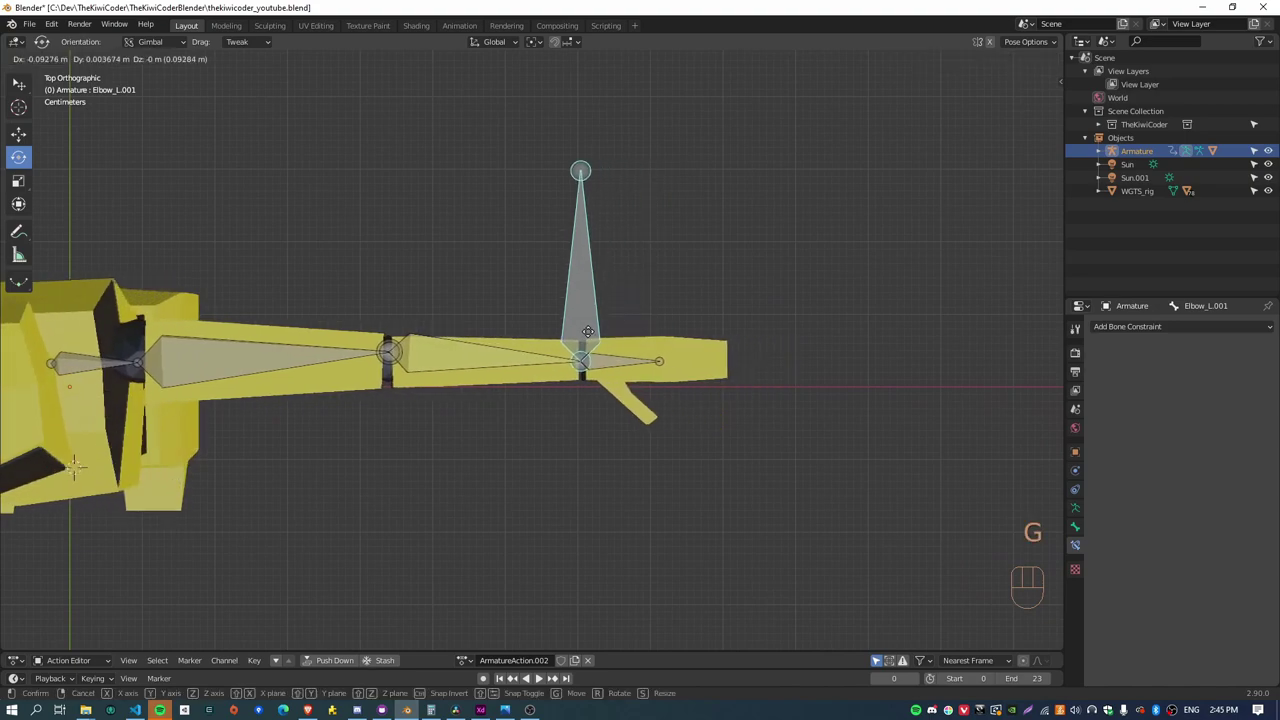
middle_click(380, 479)
left_click_drag(198, 449, 404, 437)
key("g")
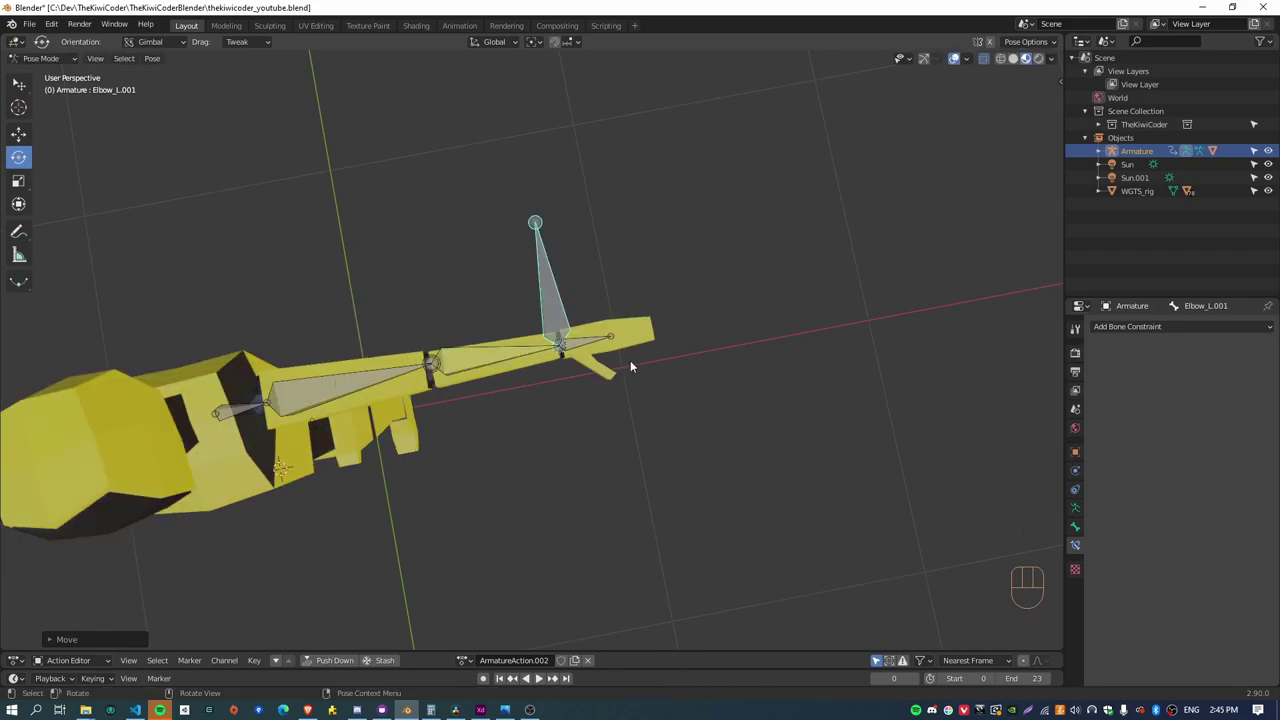
key("alt+g")
key("alt+r")
Repeat the move test and reset, pull the view back from the character and reselect Elbow_L
left_click(565, 343)
double_click(1255, 439)
left_click_drag(794, 401, 631, 479)
key("g")
key("alt+r")
key("alt+g")
left_click_drag(775, 364, 643, 418)
left_click_drag(689, 409, 643, 415)
left_click_drag(647, 465, 769, 309)
left_click(452, 418)
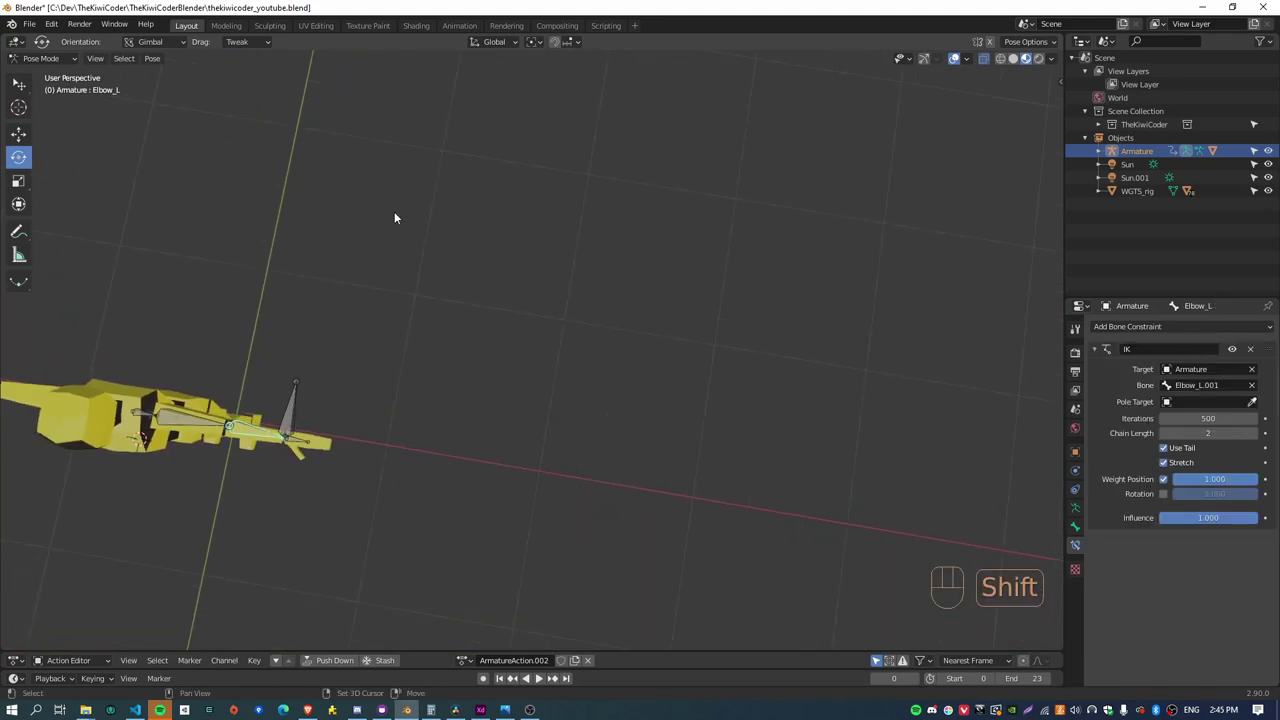
left_click_drag(411, 223, 462, 328)
left_click(311, 256)
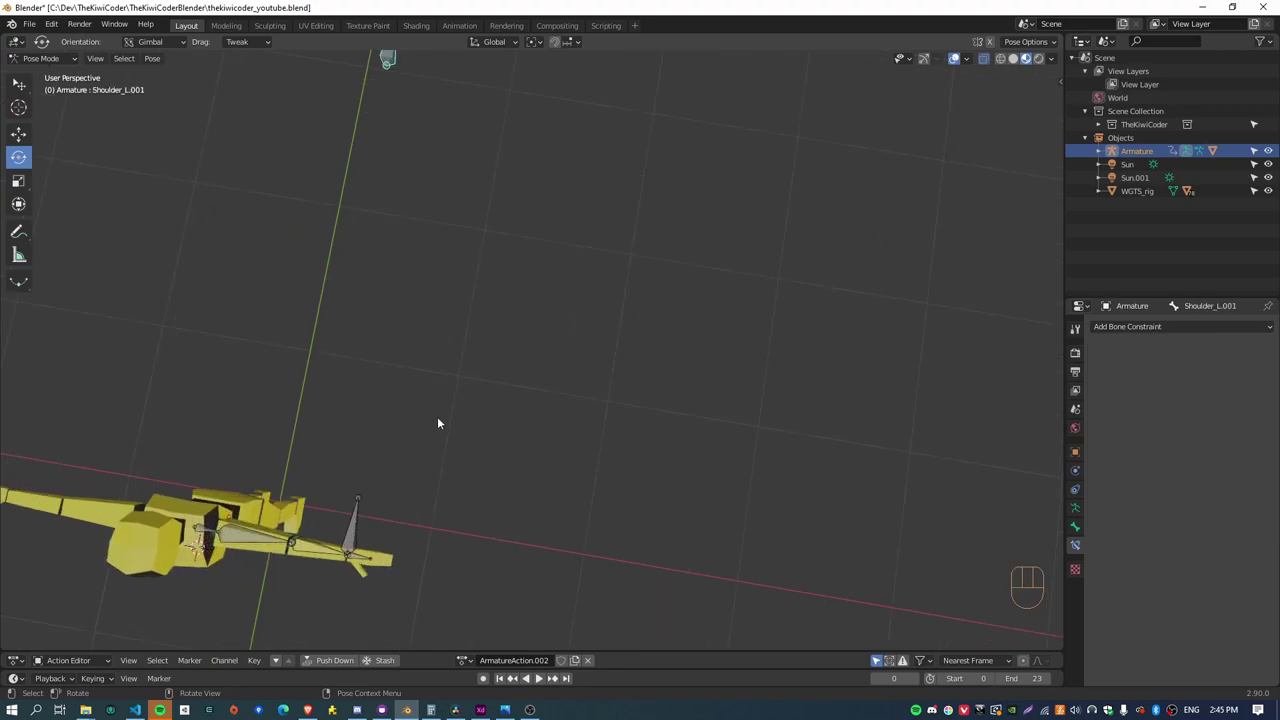
left_click_drag(469, 419, 561, 463)
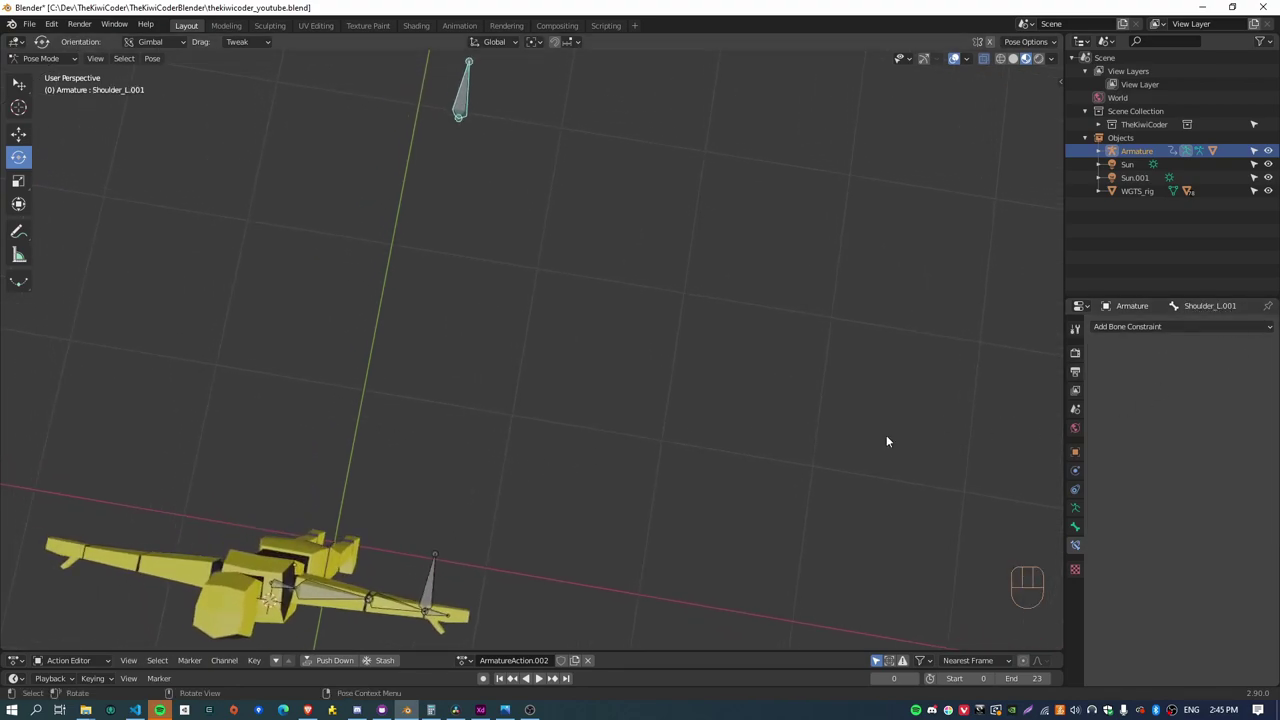
left_click_drag(619, 584, 701, 383)
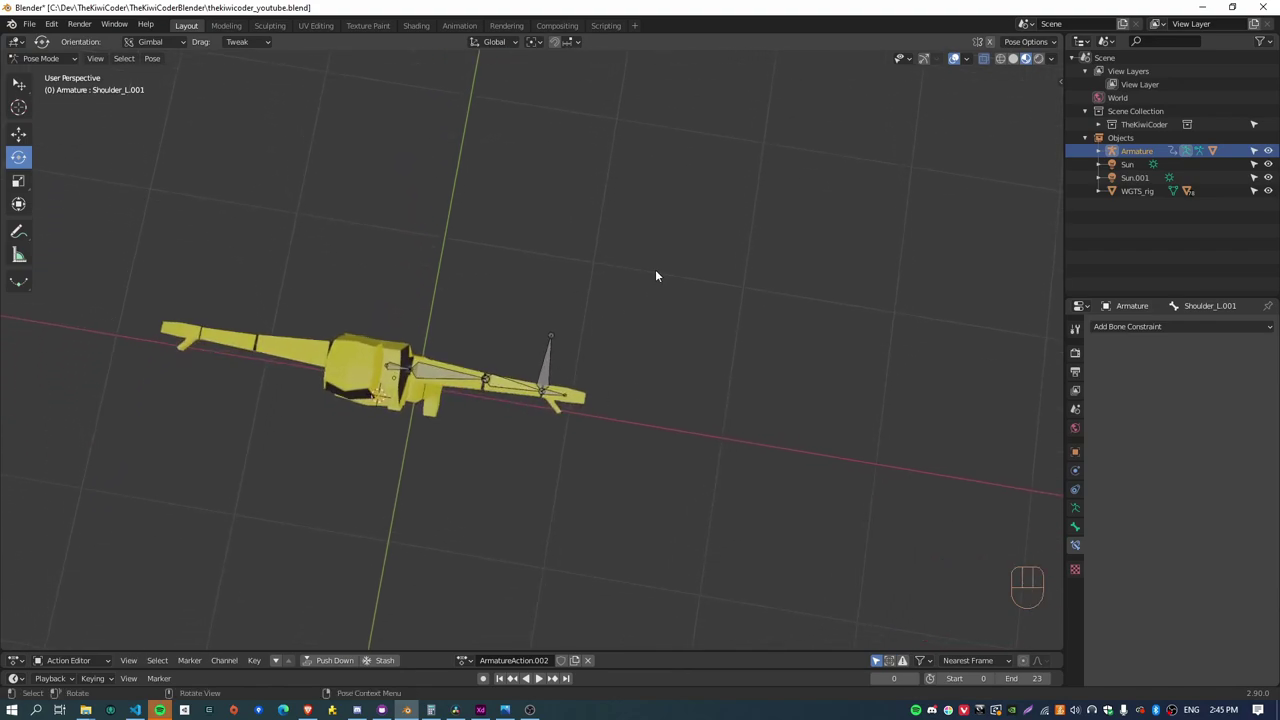
left_click_drag(1179, 327, 505, 388)
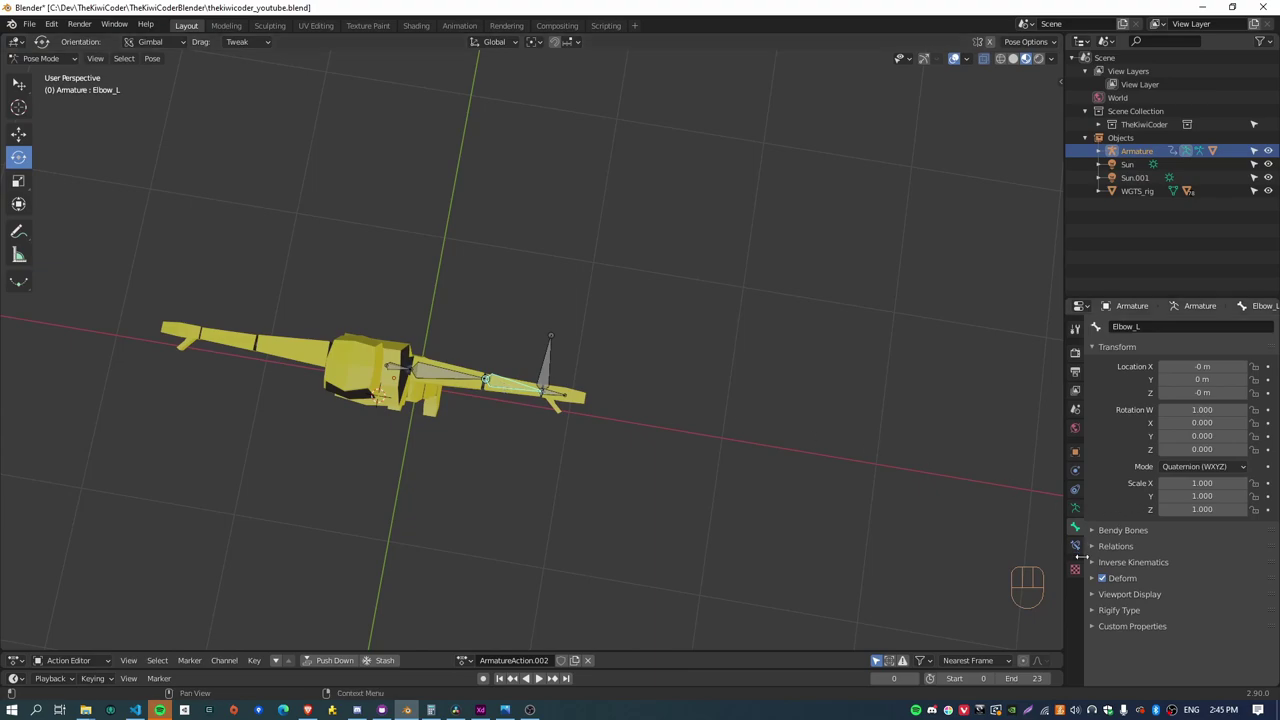
left_click(1077, 553)
left_click_drag(1195, 404, 1174, 430)
left_click_drag(1215, 419, 1168, 442)
left_click_drag(795, 405, 653, 400)
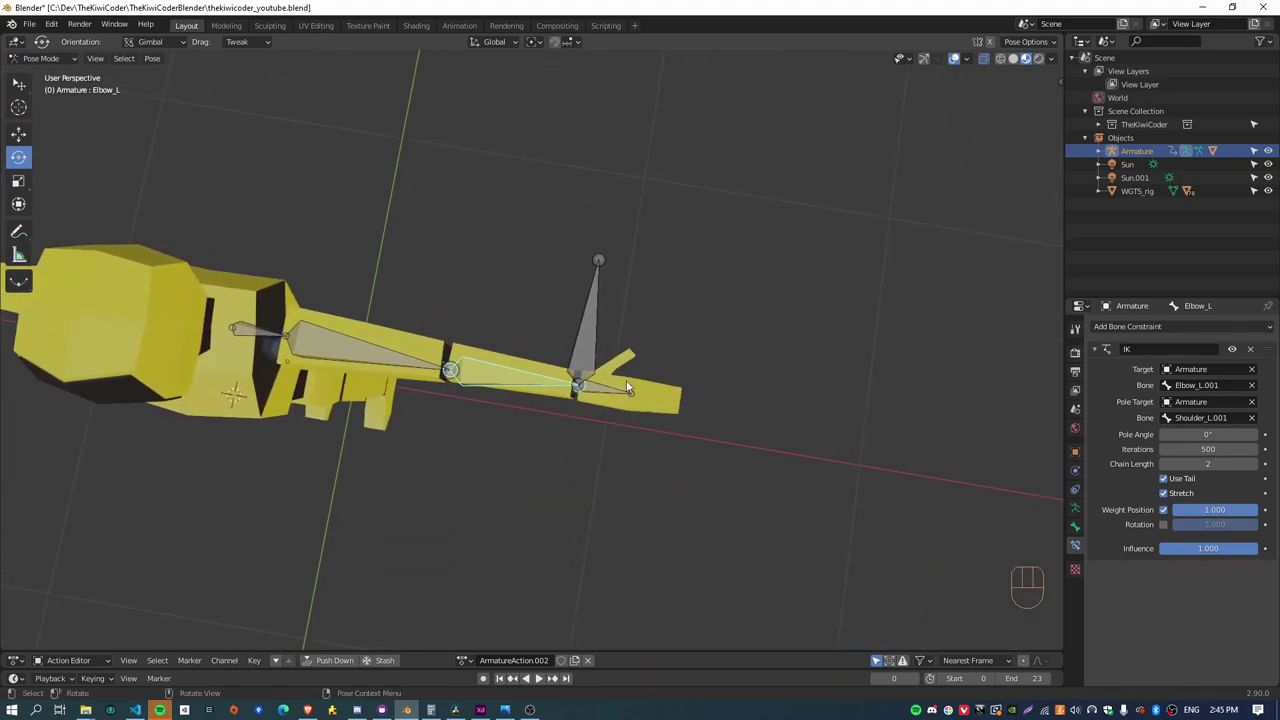
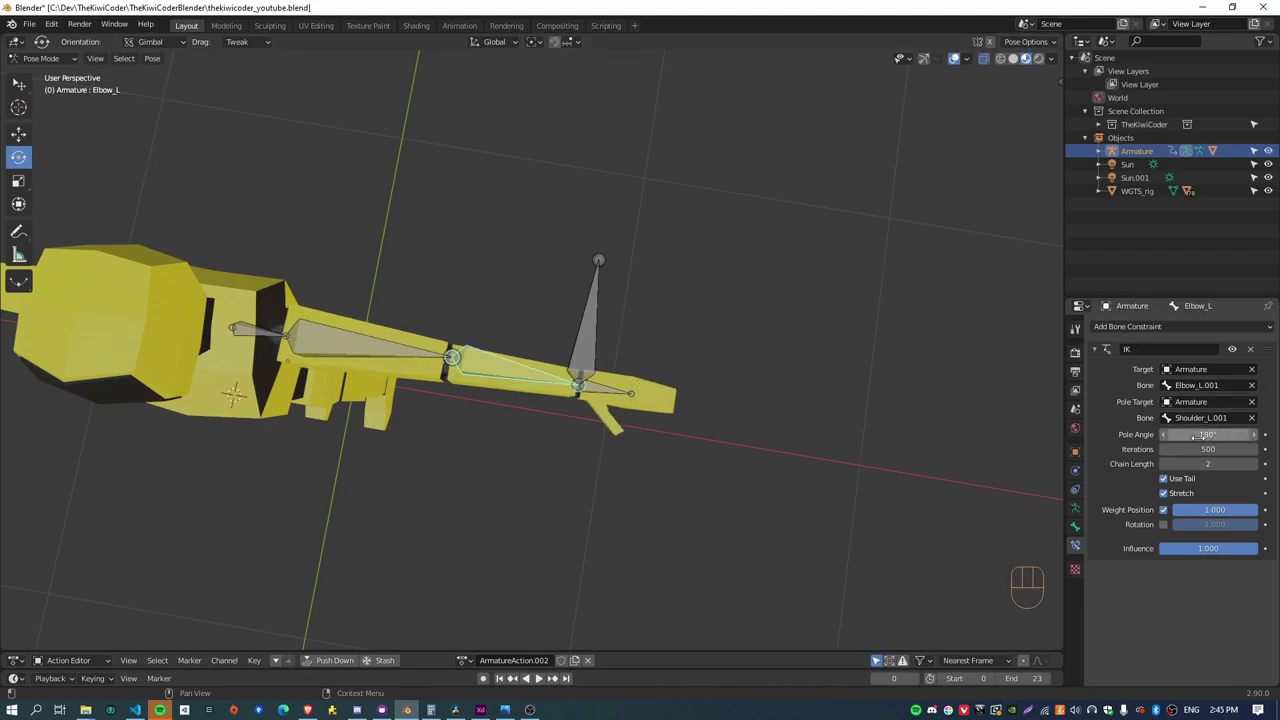
left_click_drag(719, 322, 649, 338)
key("g")
left_click_drag(501, 424, 523, 399)
left_click_drag(495, 361, 513, 392)
key("g")
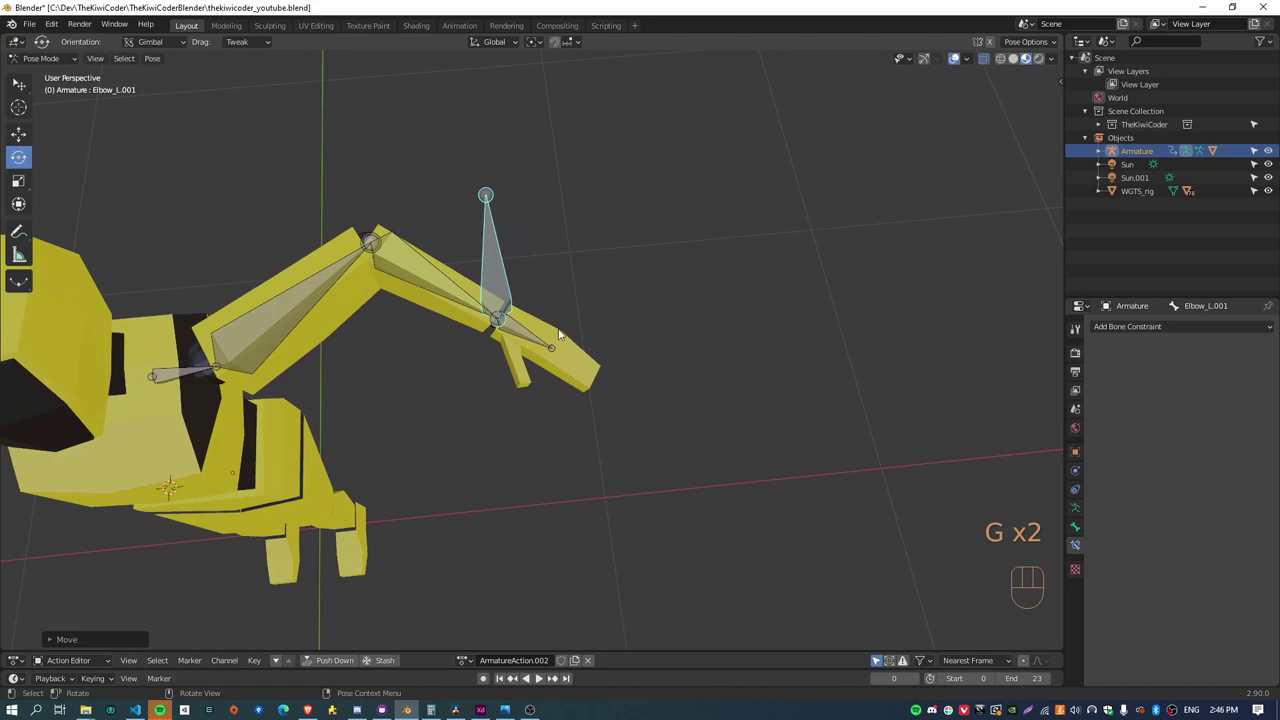
key("alt+g")
left_click_drag(747, 273, 658, 380)
key("r")
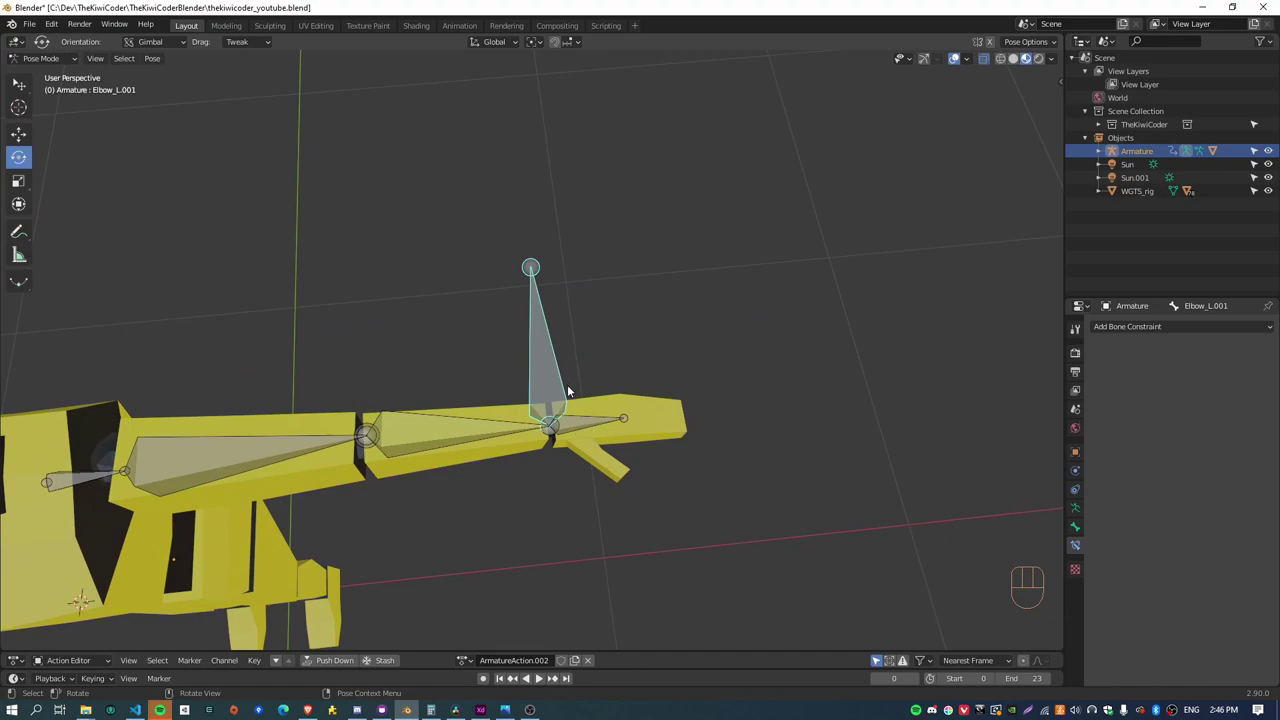
left_click_drag(739, 402, 638, 437)
left_click(588, 424)
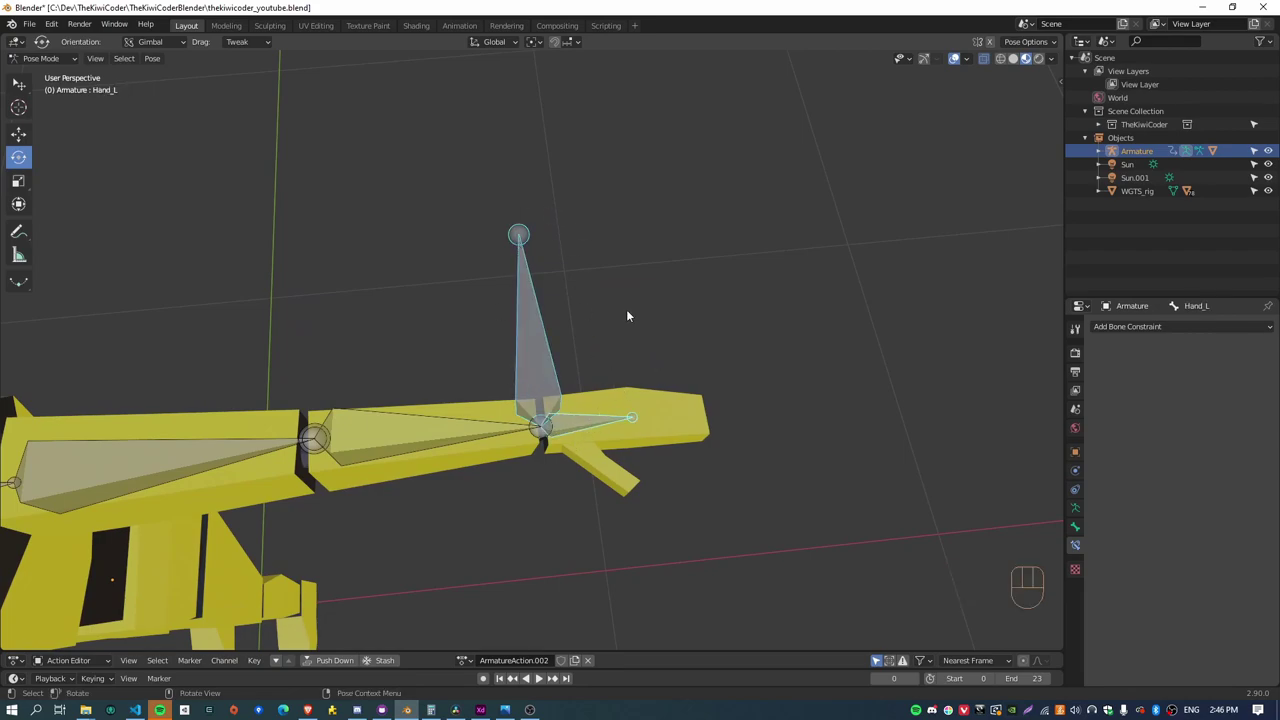
key("ctrl+shift+c")
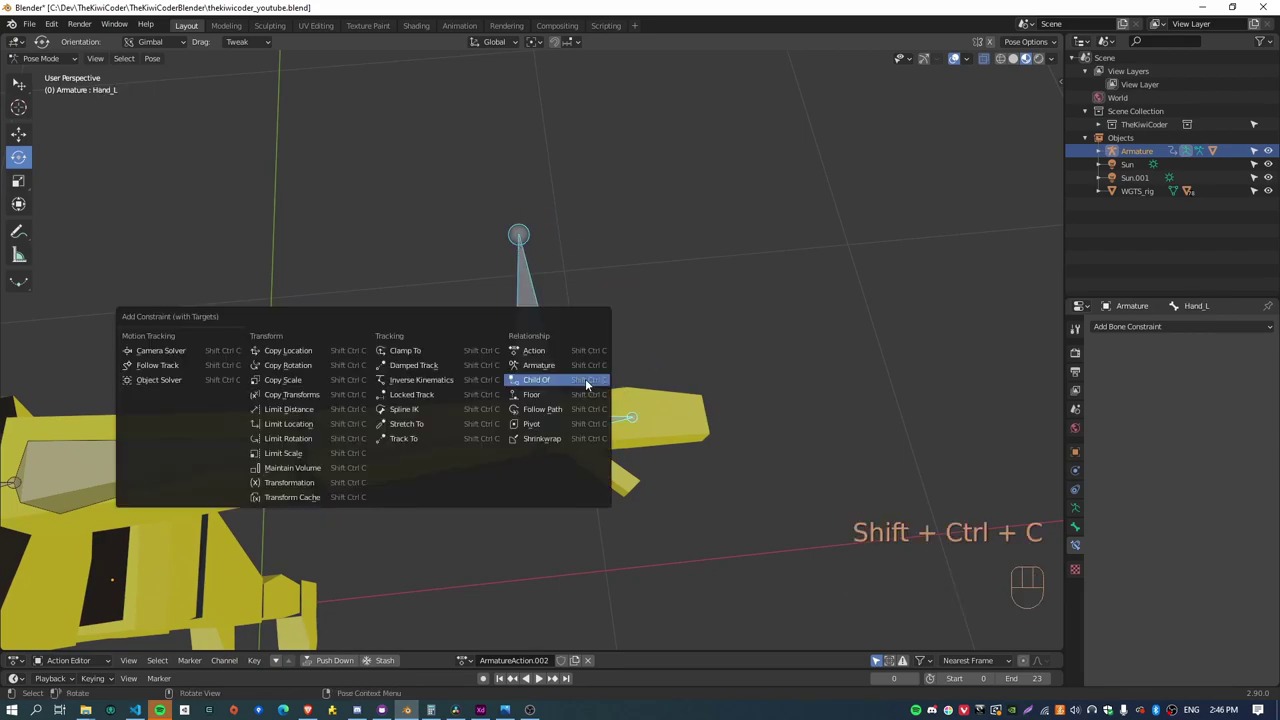
left_click(582, 428)
left_click(536, 311)
key("r")
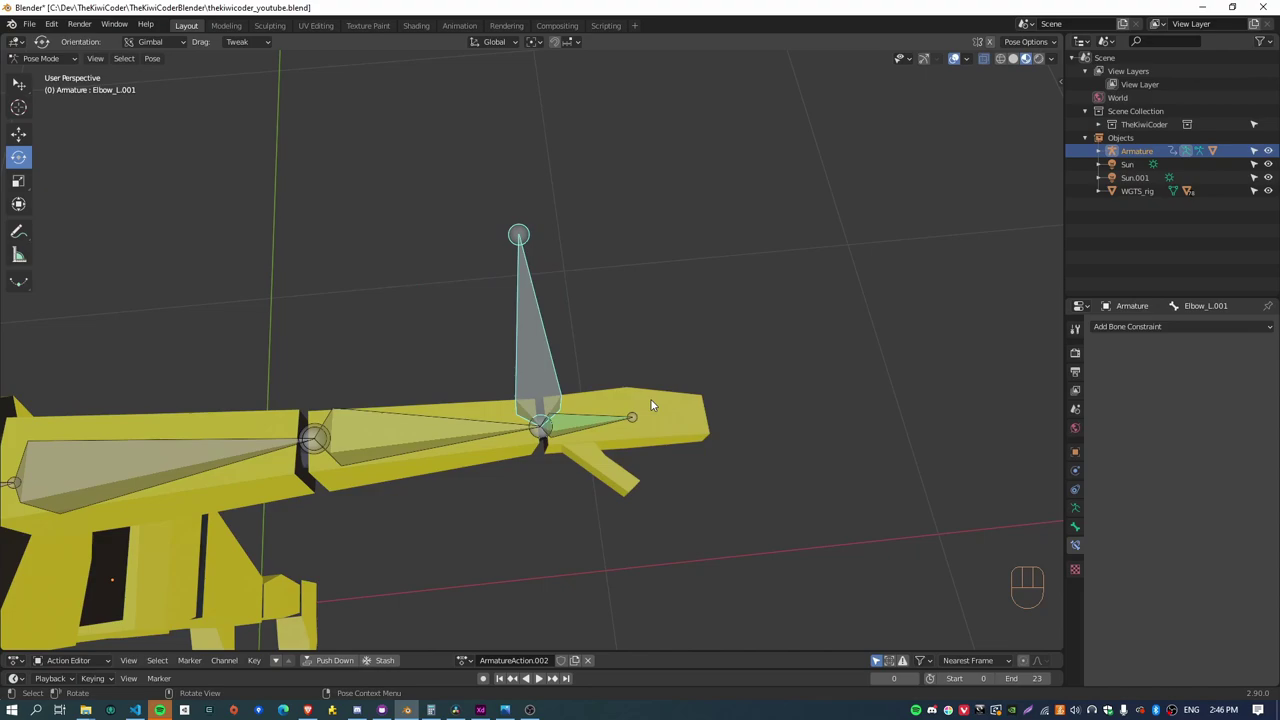
left_click_drag(435, 381, 530, 367)
key("g")
key("r")
key("a")
key("alt+g")
key("alt+r")
left_click_drag(604, 446, 617, 372)
left_click_drag(593, 469, 603, 369)
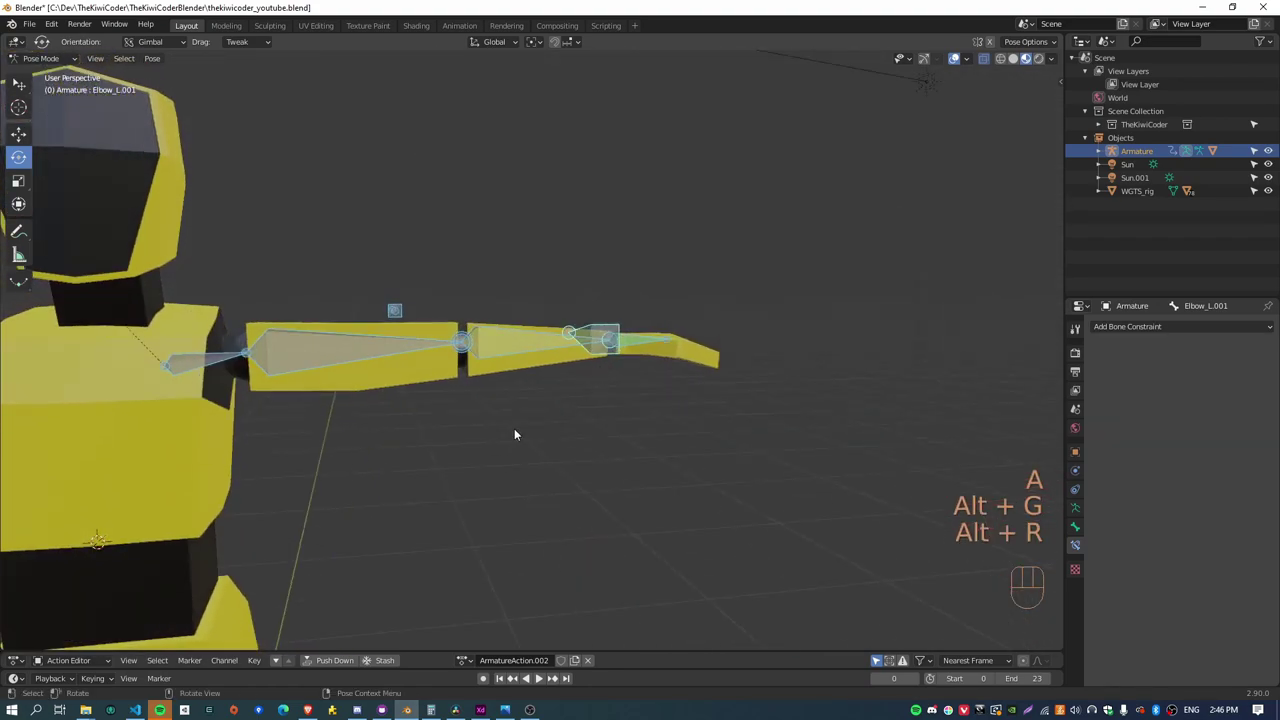
From front view, grab the hand control bone and drag it down to bend the left arm at the elbow
left_click_drag(643, 421, 578, 416)
left_click_drag(576, 454, 663, 310)
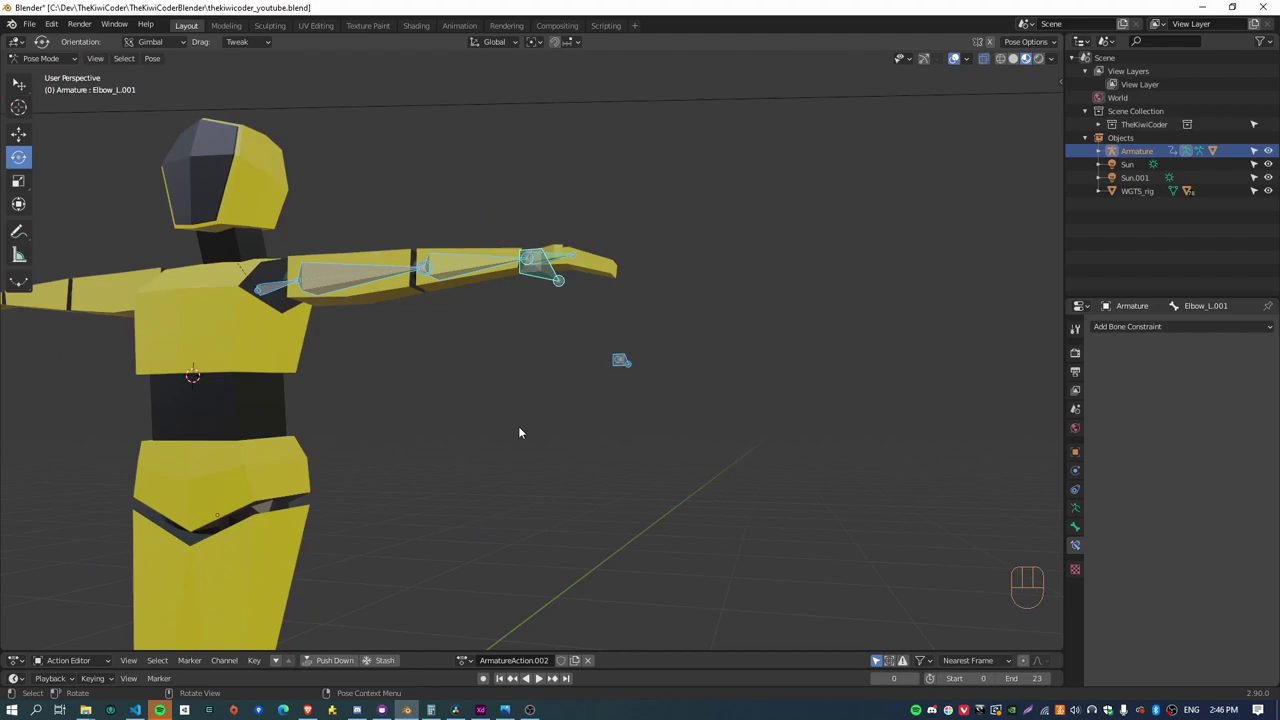
left_click_drag(556, 415, 708, 410)
left_click_drag(669, 433, 559, 459)
left_click_drag(494, 455, 577, 411)
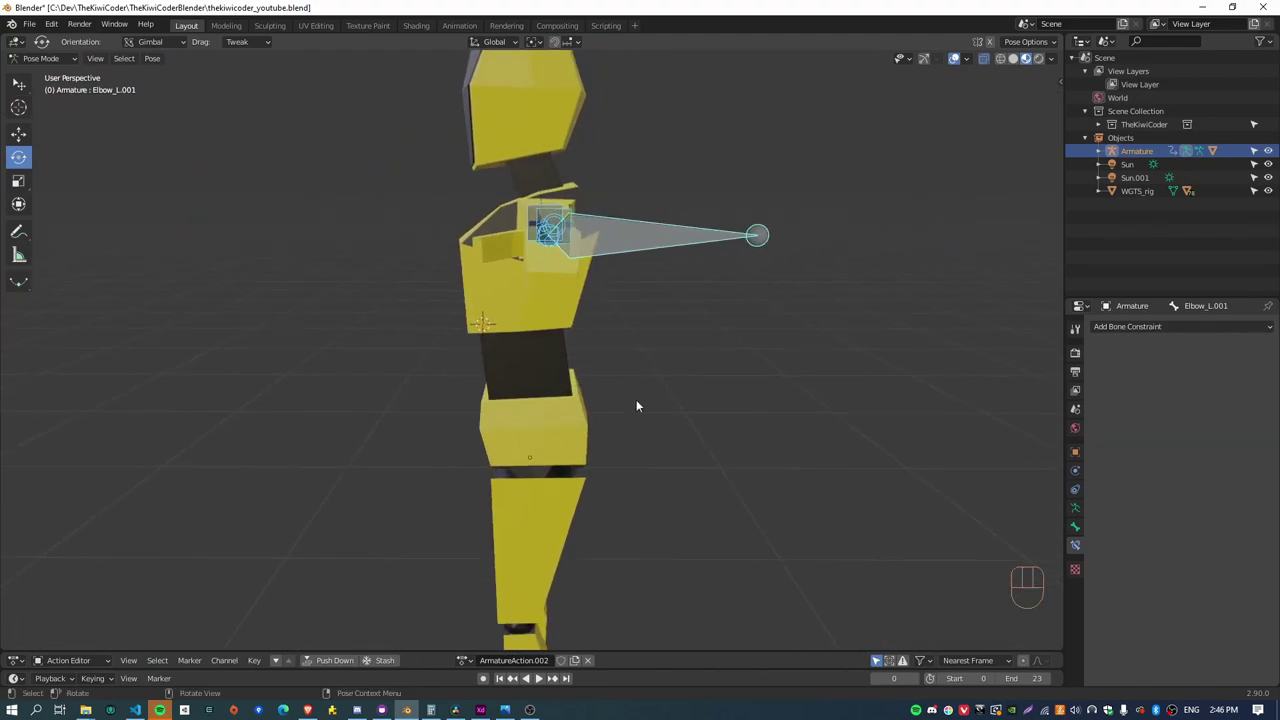
key("KP_1")
left_click(819, 231)
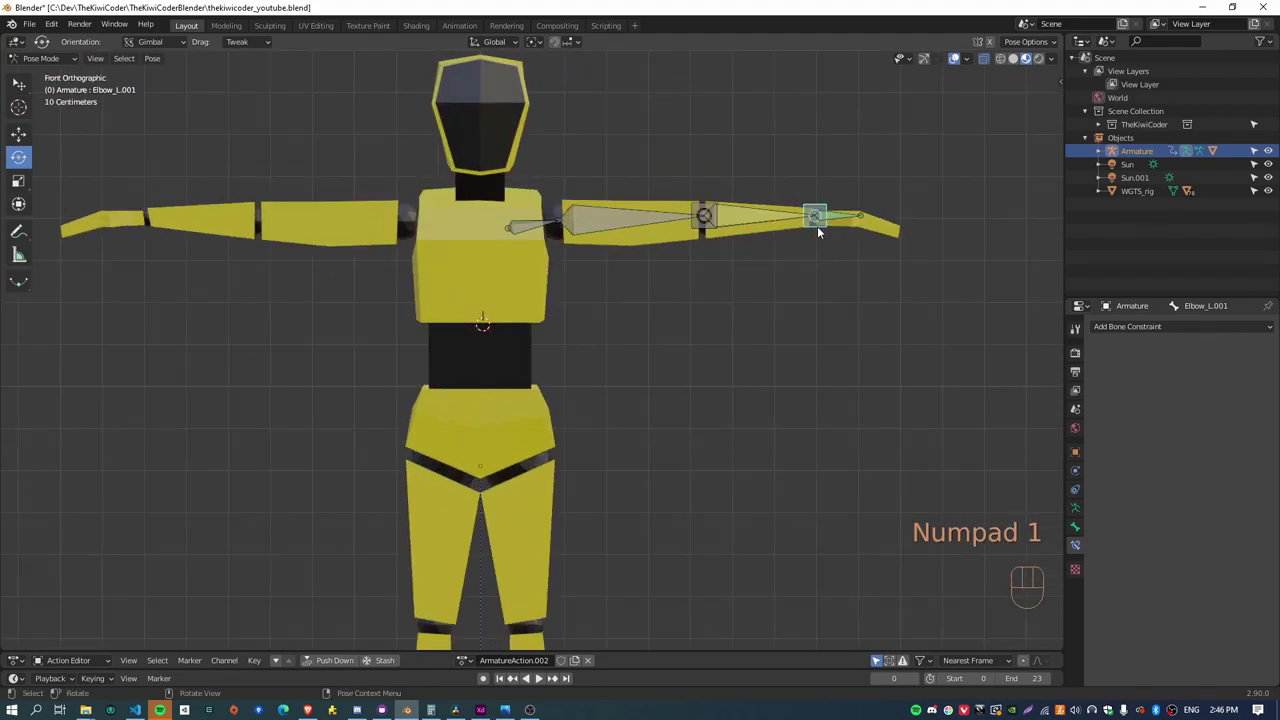
key("g")
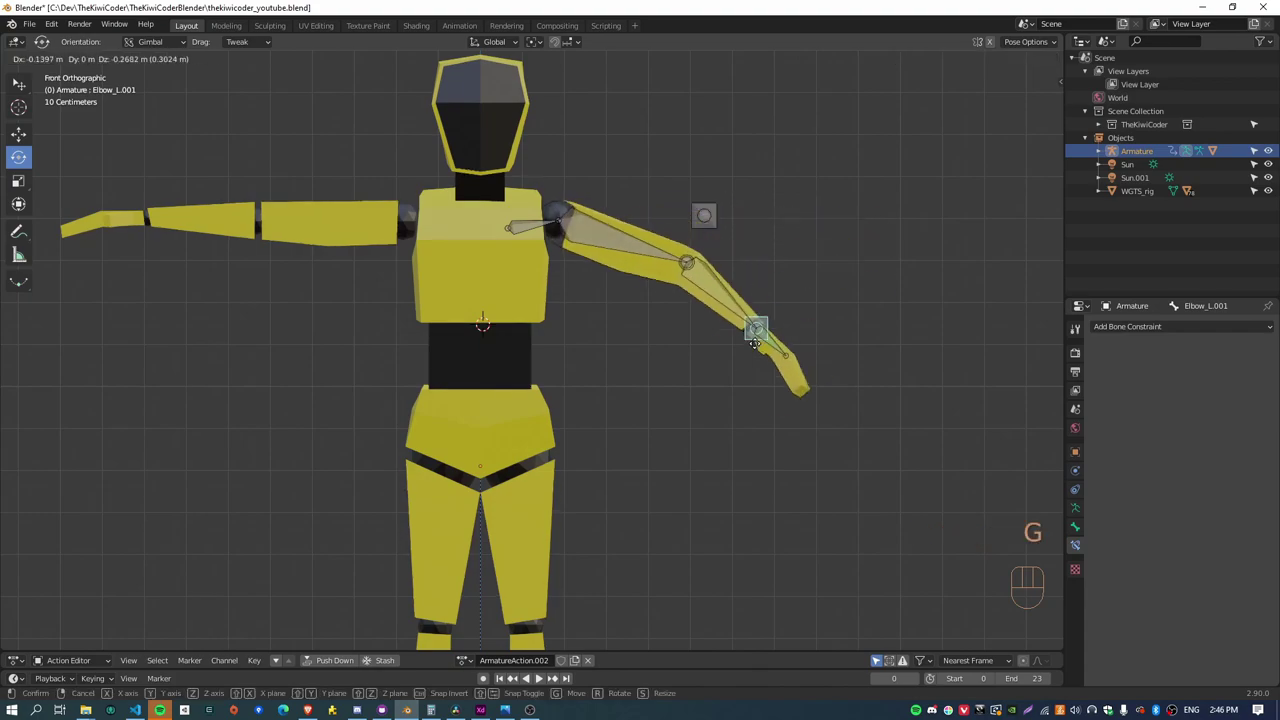
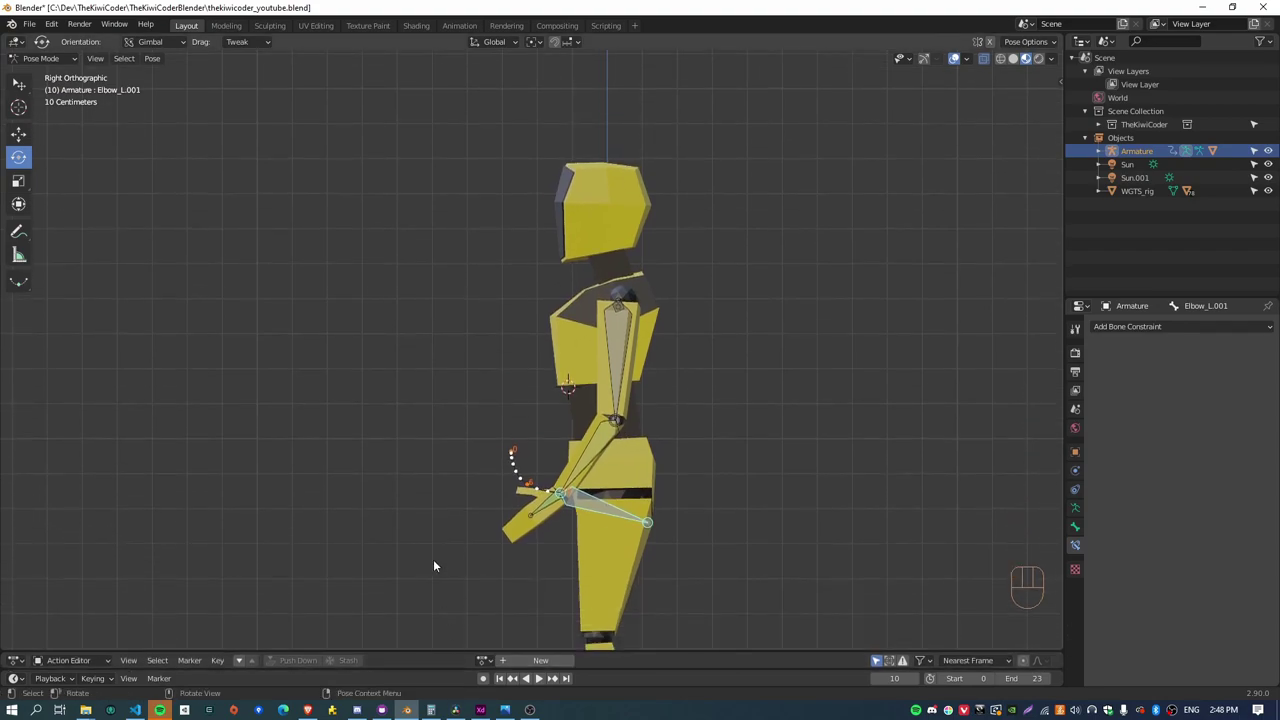
Select all bones and clear location and rotation so the left arm hangs straight out again
left_click_drag(160, 60, 350, 260)
left_click_drag(456, 422, 594, 415)
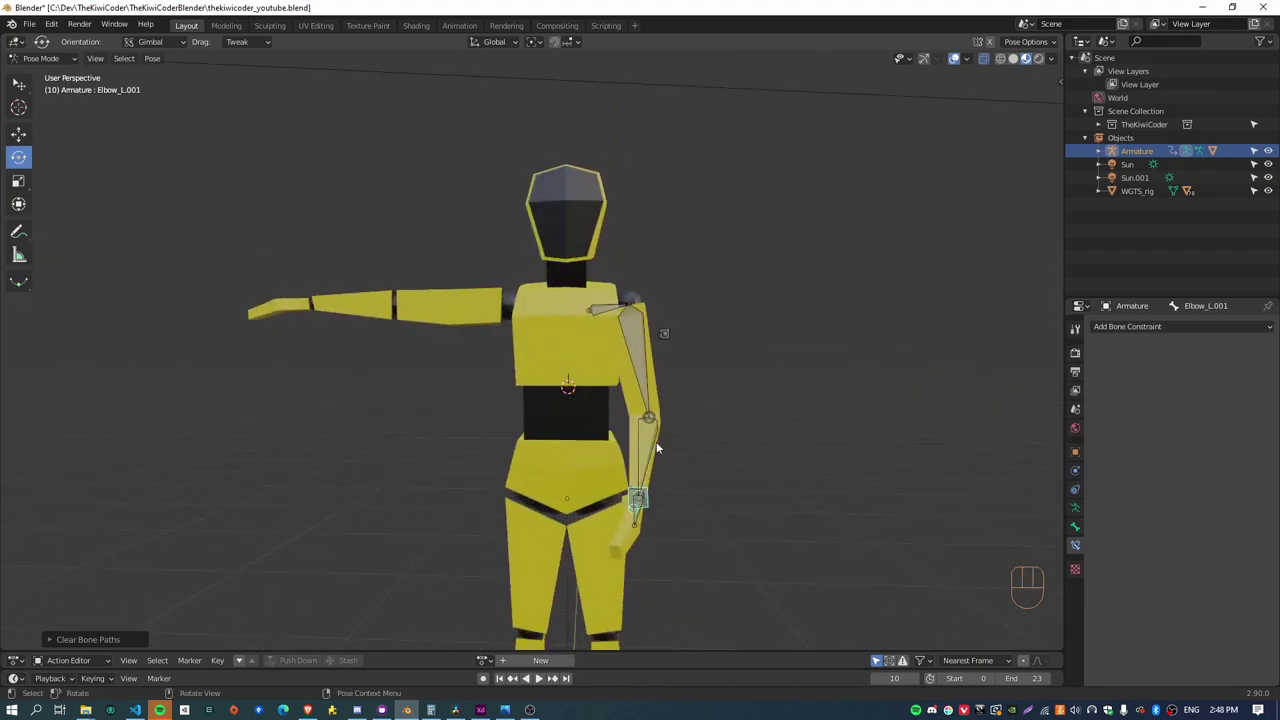
key("a")
key("alt+g")
key("alt+r")
left_click_drag(709, 223, 555, 285)
left_click_drag(577, 284, 588, 377)
left_click_drag(574, 294, 586, 349)
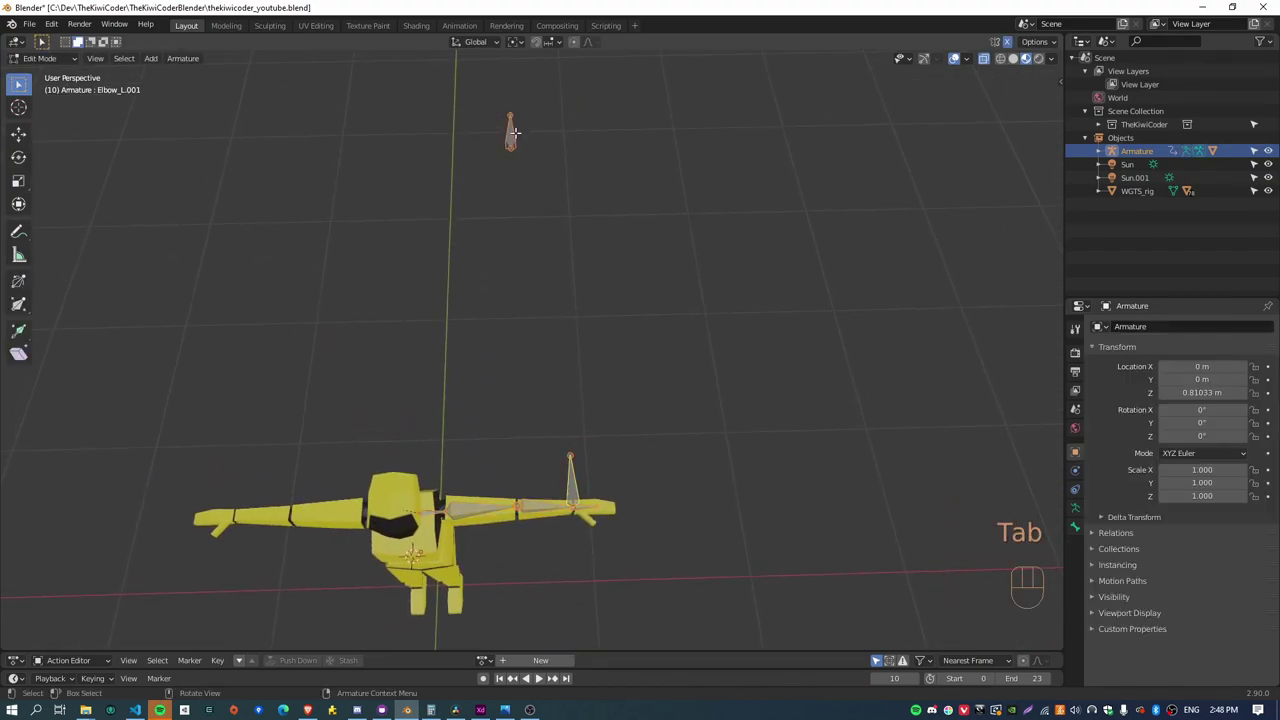
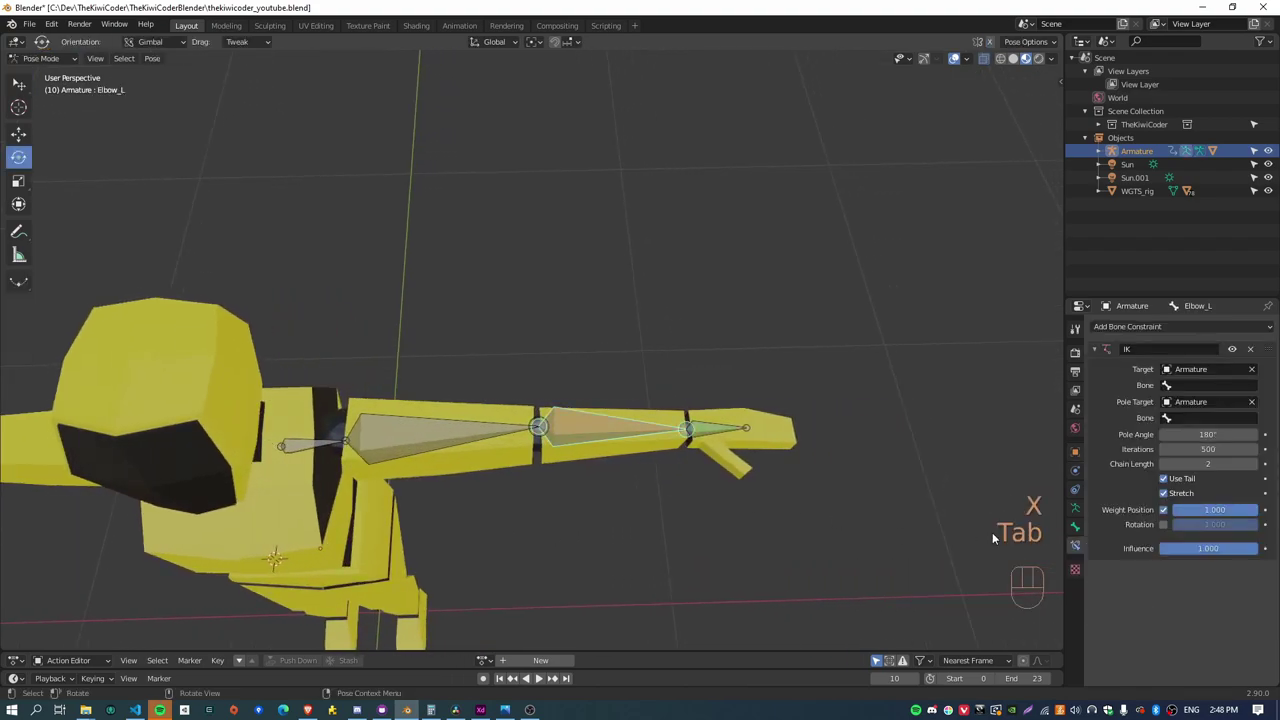
Delete the IK constraint from Elbow_L, show the armature's Skeleton settings and reveal another bone layer
left_click(1261, 354)
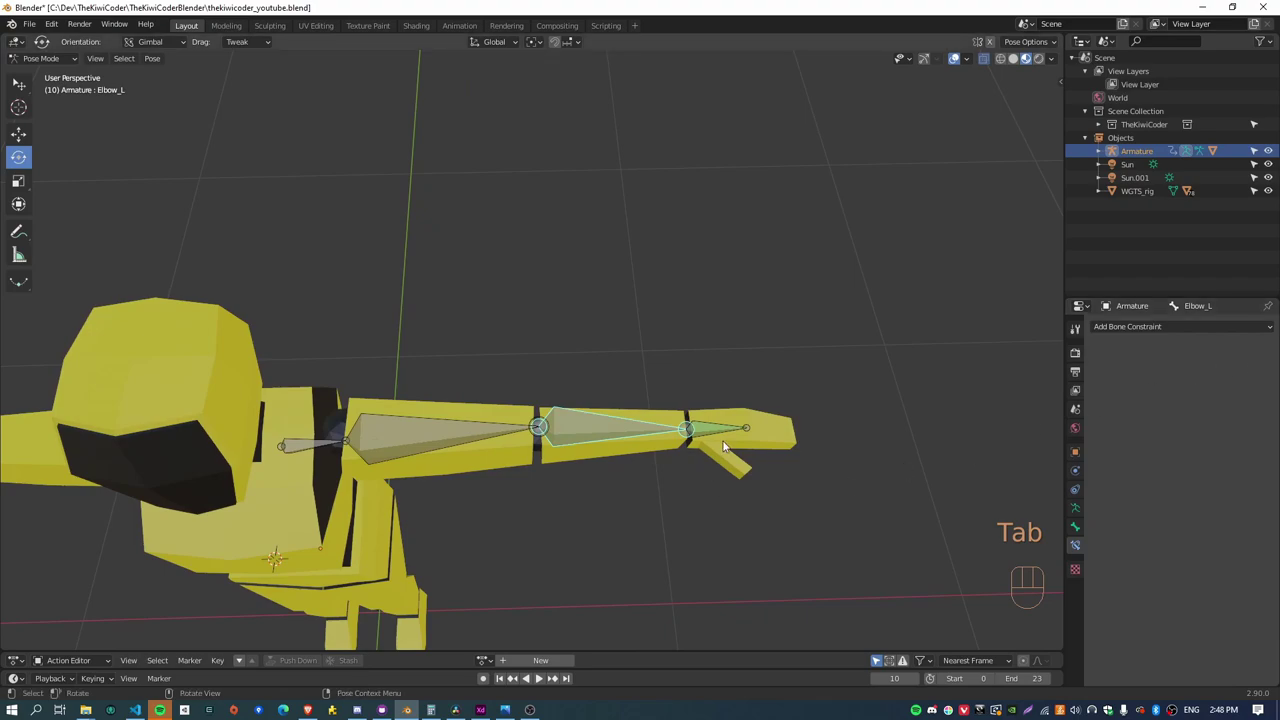
left_click(715, 428)
left_click(1257, 354)
left_click_drag(564, 518, 611, 478)
left_click_drag(597, 501, 568, 439)
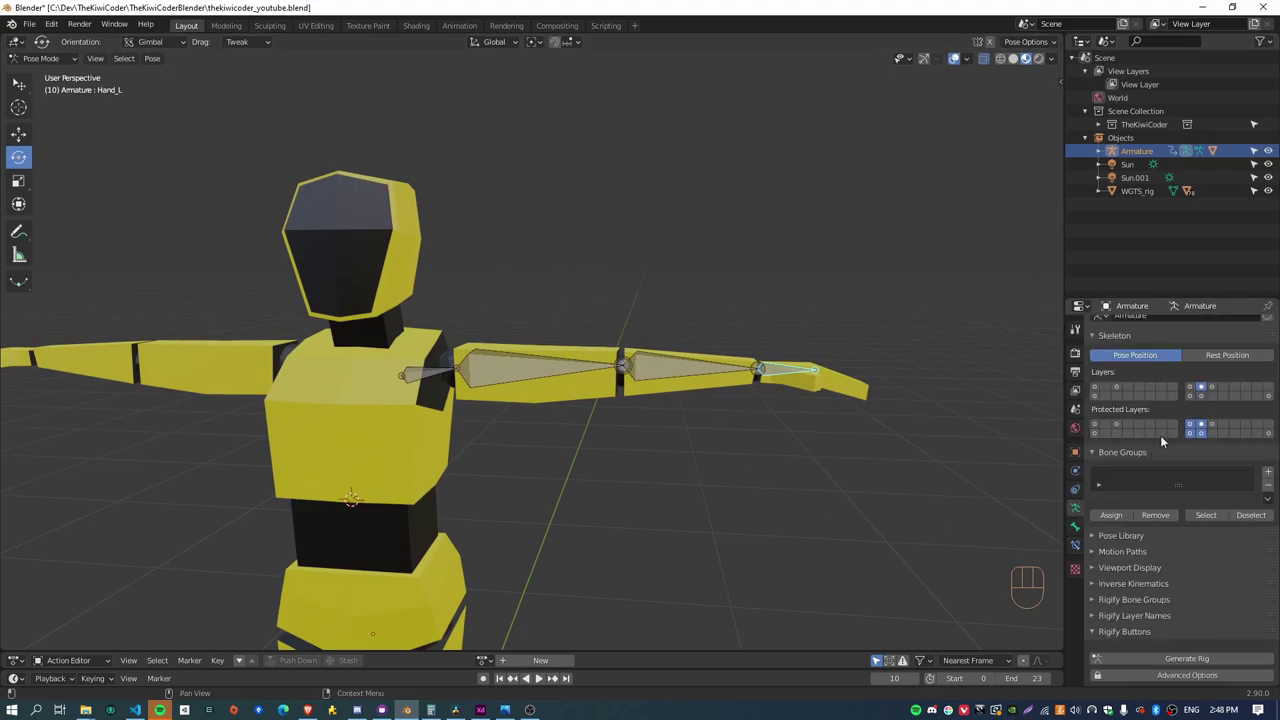
left_click(1194, 388)
Display the spine bone layer plus several more layers and orbit to see all shown bones
double_click(1203, 387)
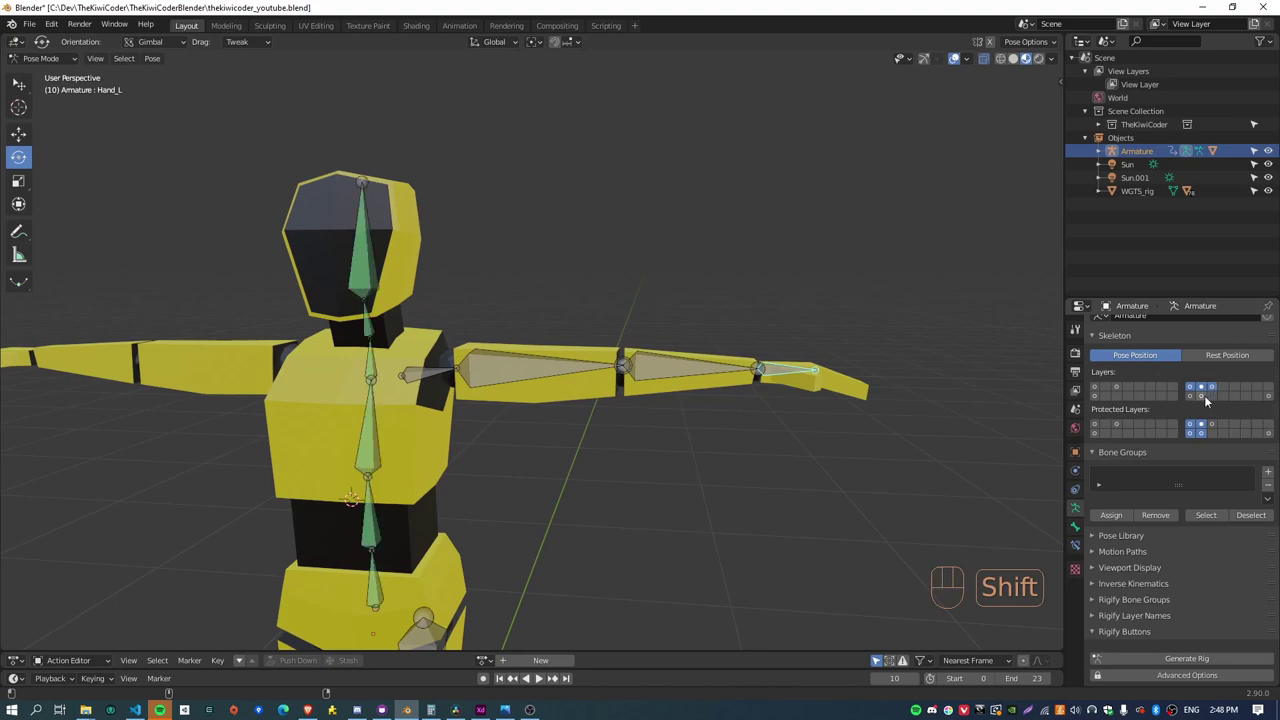
left_click(1203, 398)
left_click(1187, 401)
left_click(1191, 401)
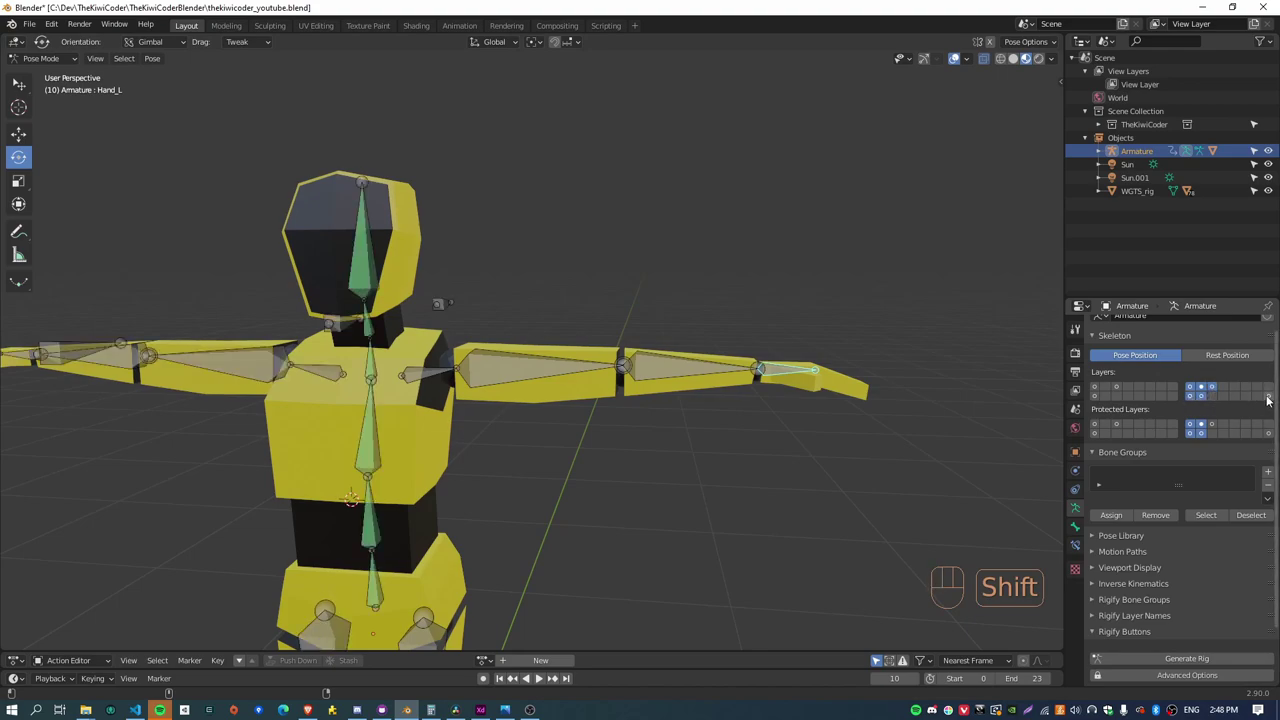
left_click_drag(527, 499, 674, 522)
left_click_drag(517, 412, 515, 411)
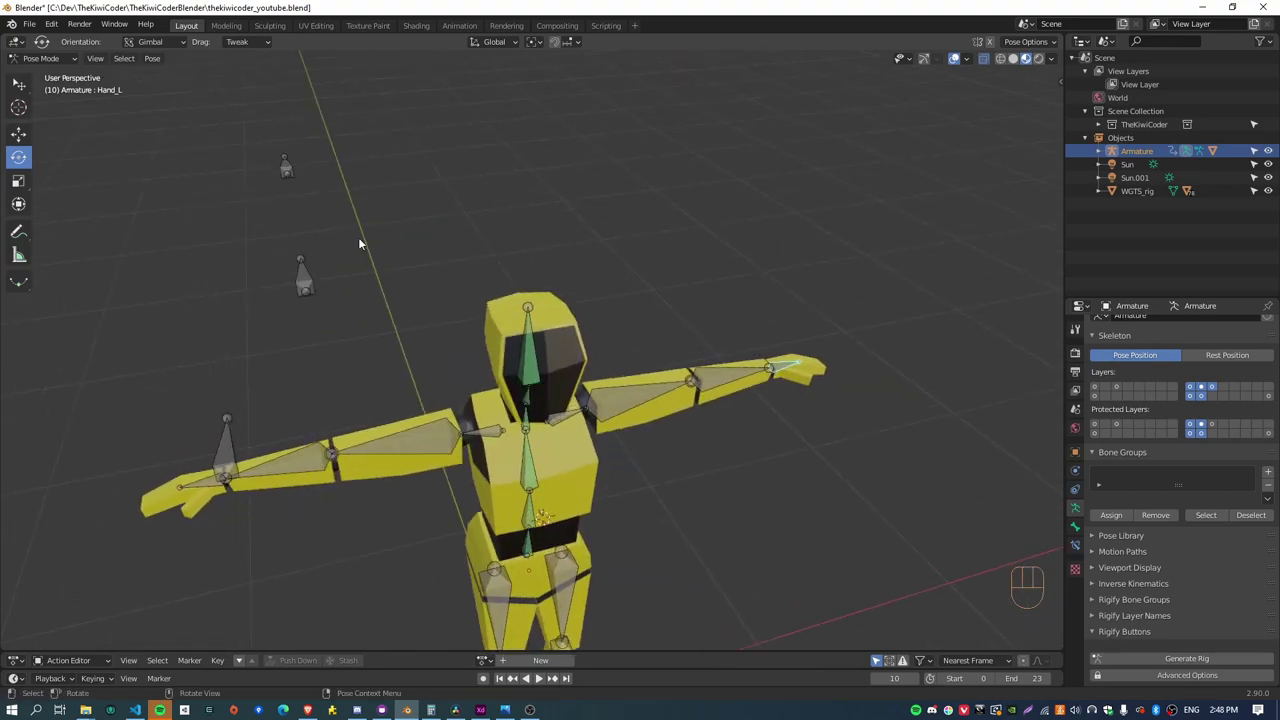
middle_click(638, 506)
left_click_drag(652, 353, 604, 287)
left_click_drag(562, 348, 604, 452)
left_click_drag(566, 439, 608, 407)
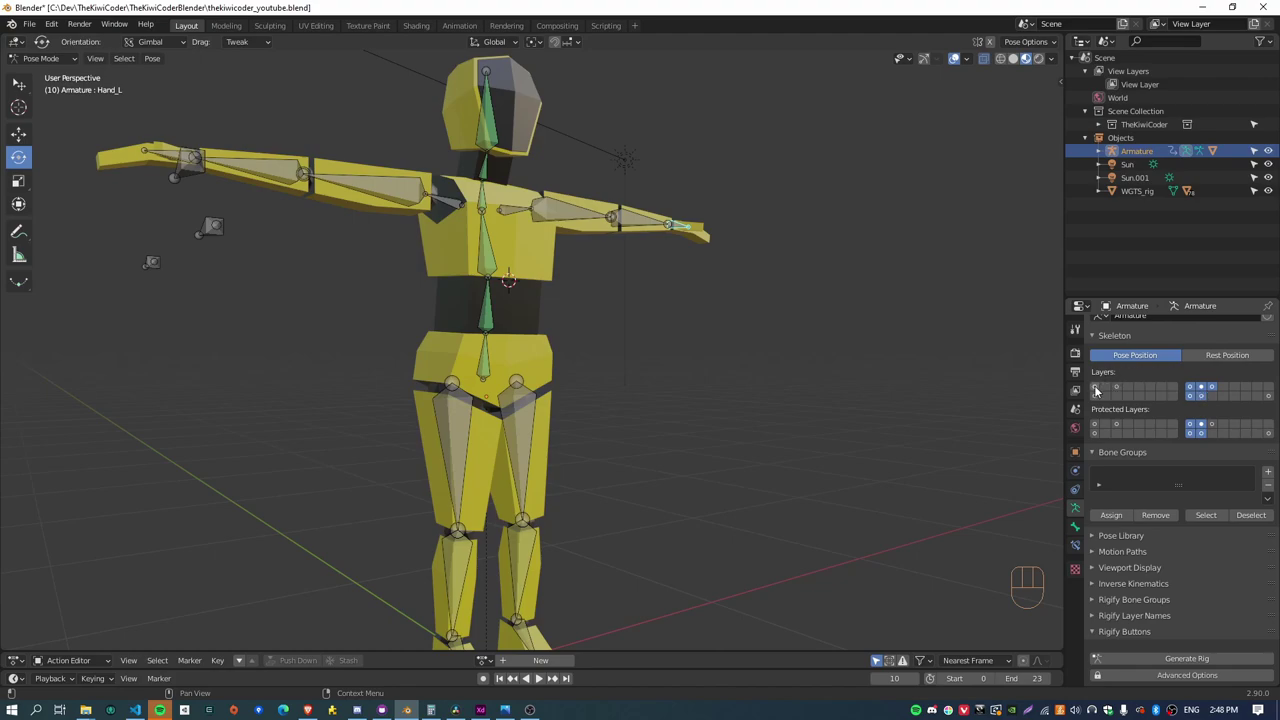
Show single layers in turn — the foot bones, then a layer of floating bones — inspecting each
left_click(1099, 390)
left_click(1099, 397)
left_click_drag(660, 494, 587, 443)
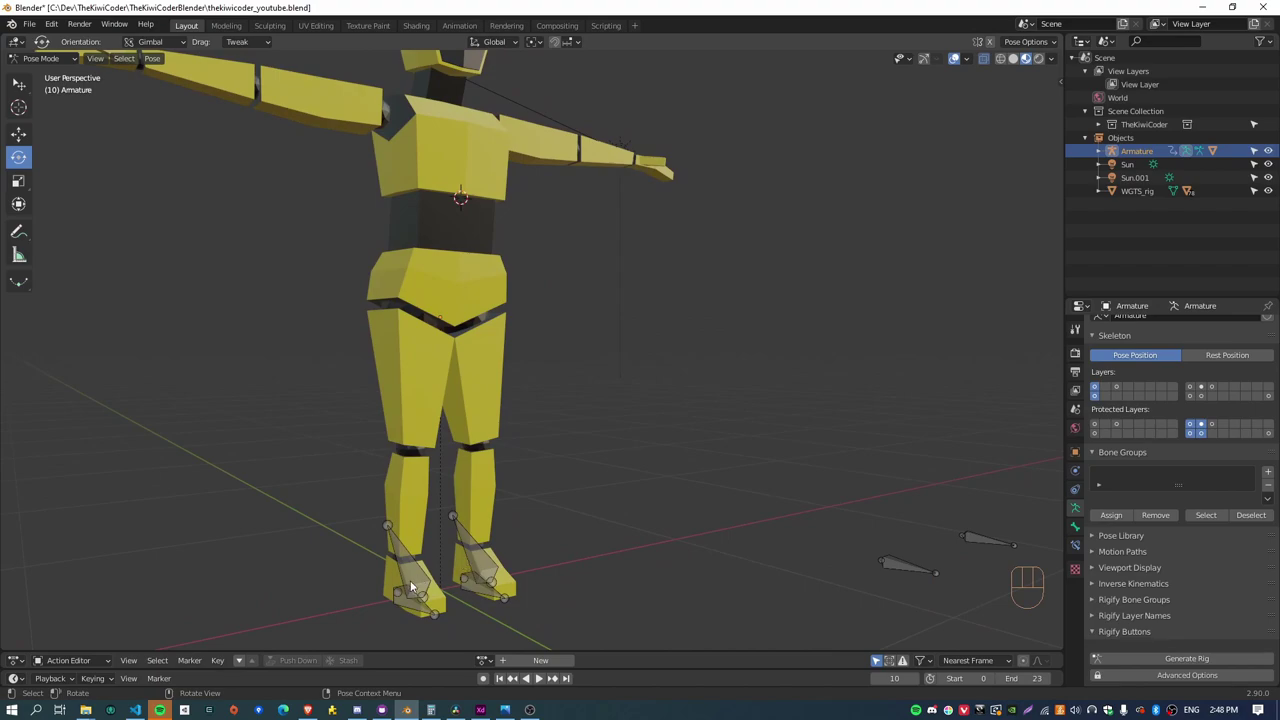
left_click_drag(716, 451, 771, 529)
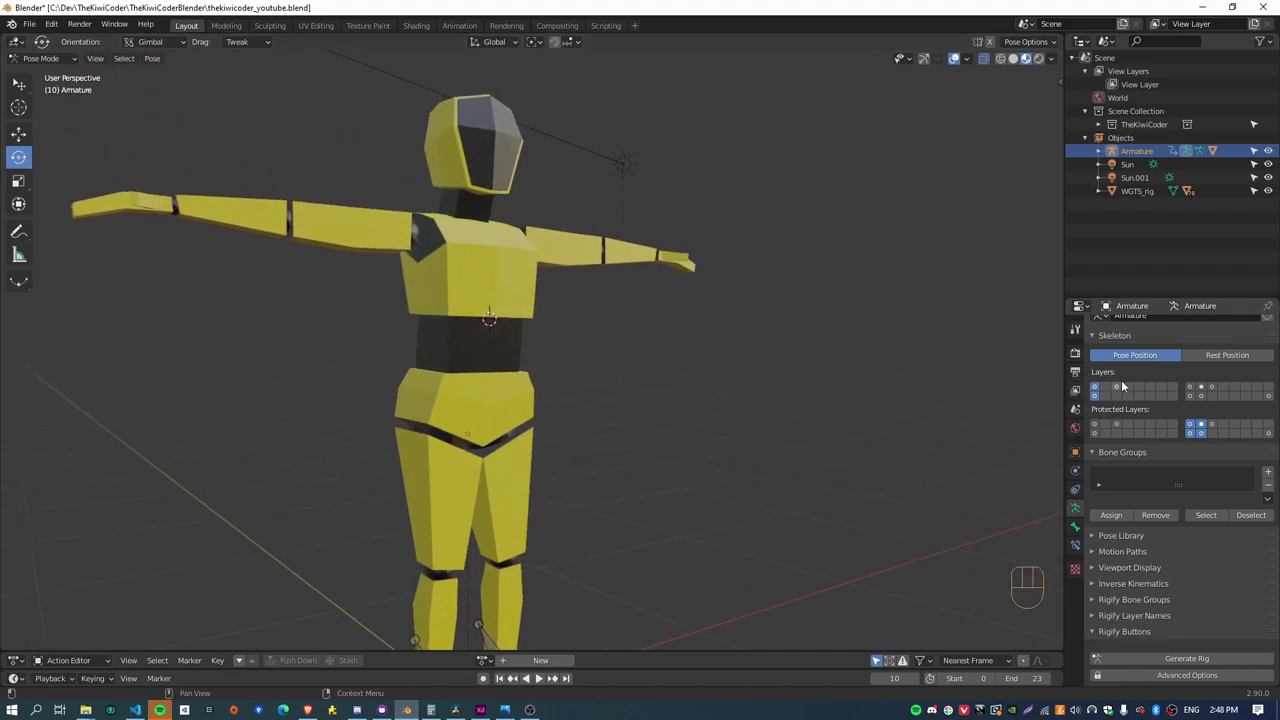
left_click(1120, 387)
left_click_drag(872, 376, 646, 351)
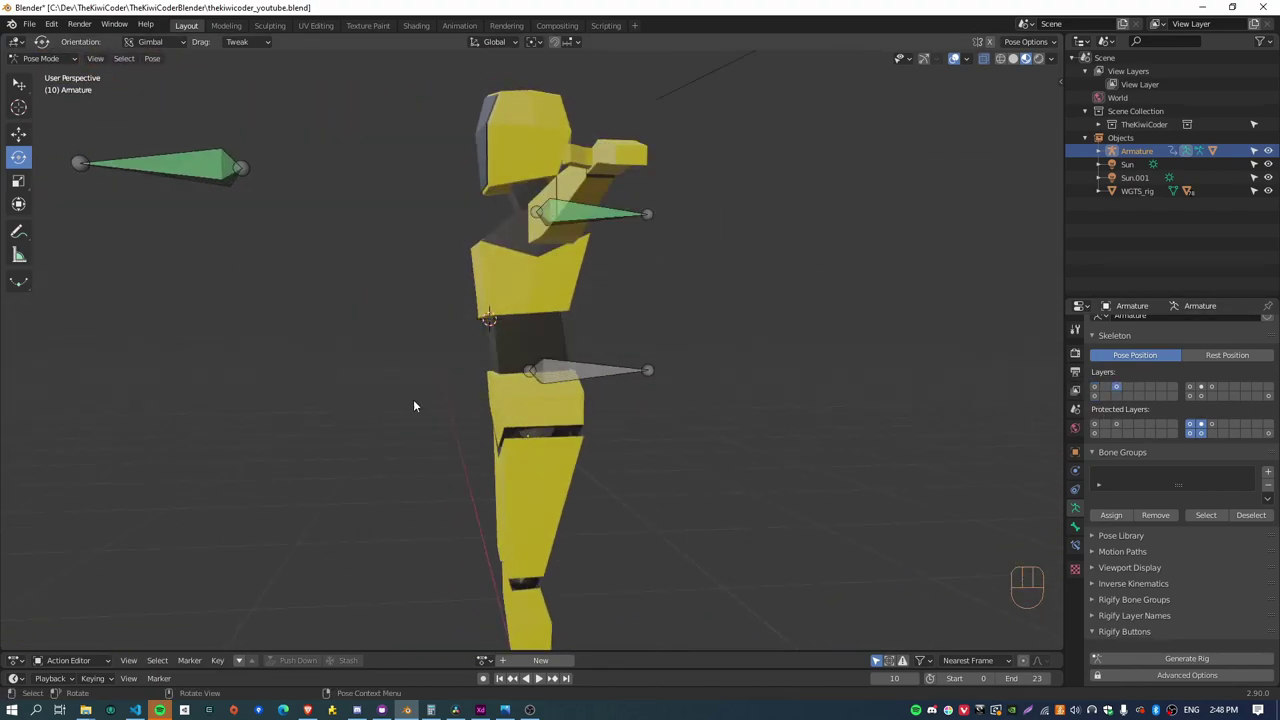
Cycle through the remaining layer buttons one by one, ending on an empty layer with all bones hidden
left_click(1105, 391)
left_click(1104, 401)
left_click(1105, 389)
left_click(1110, 398)
left_click(1106, 388)
left_click(1105, 400)
left_click(1108, 388)
left_click(1109, 401)
double_click(1111, 391)
left_click_drag(806, 412, 986, 434)
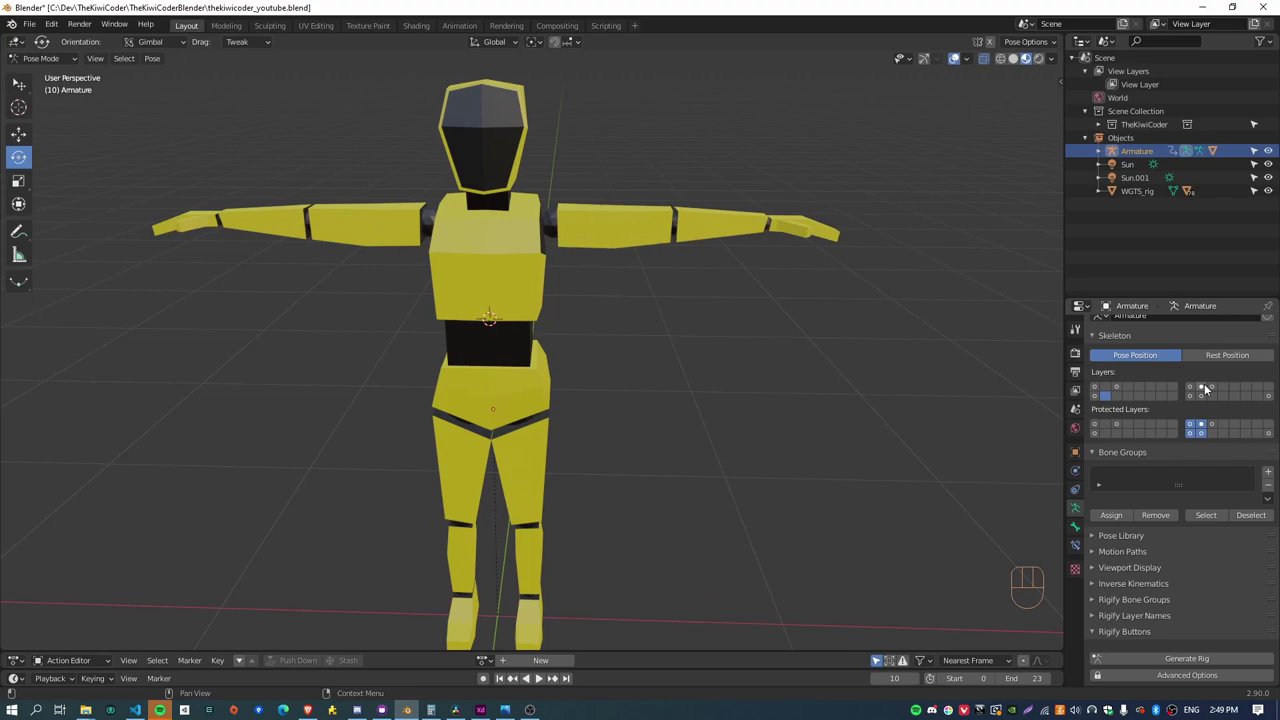
Toggle the bone layers until only the layer holding the left arm bones is displayed
left_click(1209, 385)
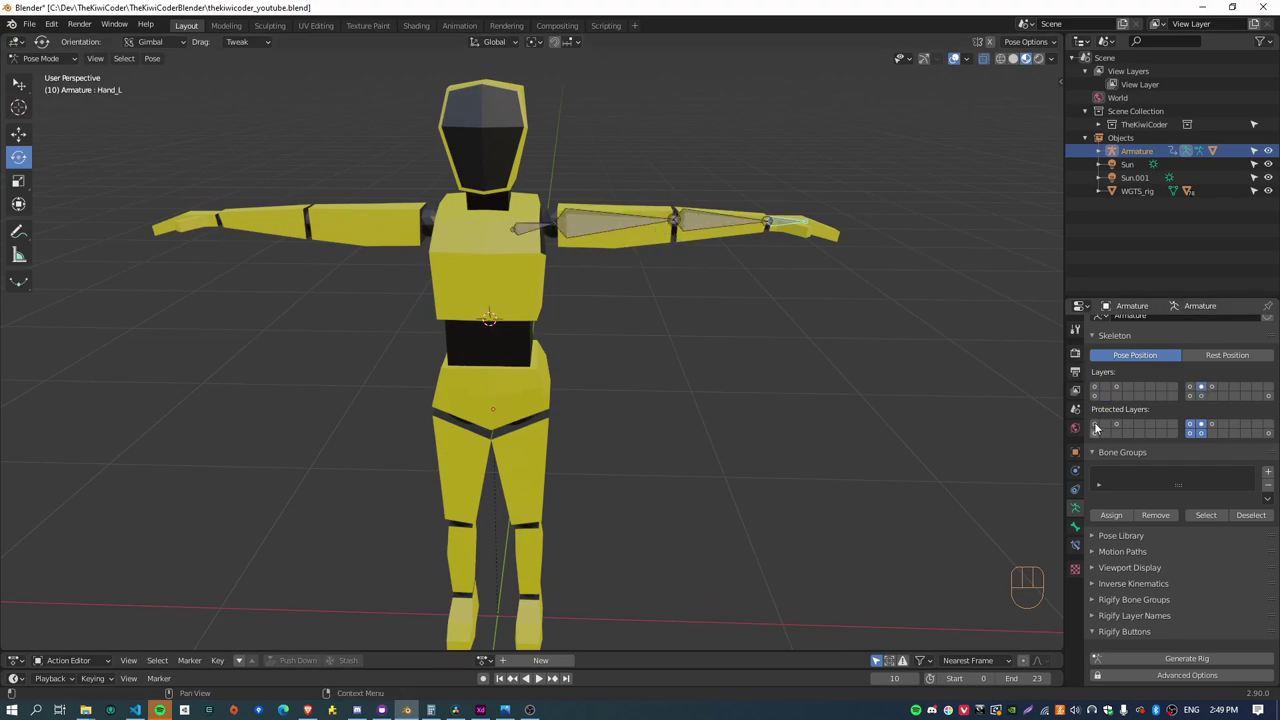
left_click(1106, 388)
left_click(1203, 393)
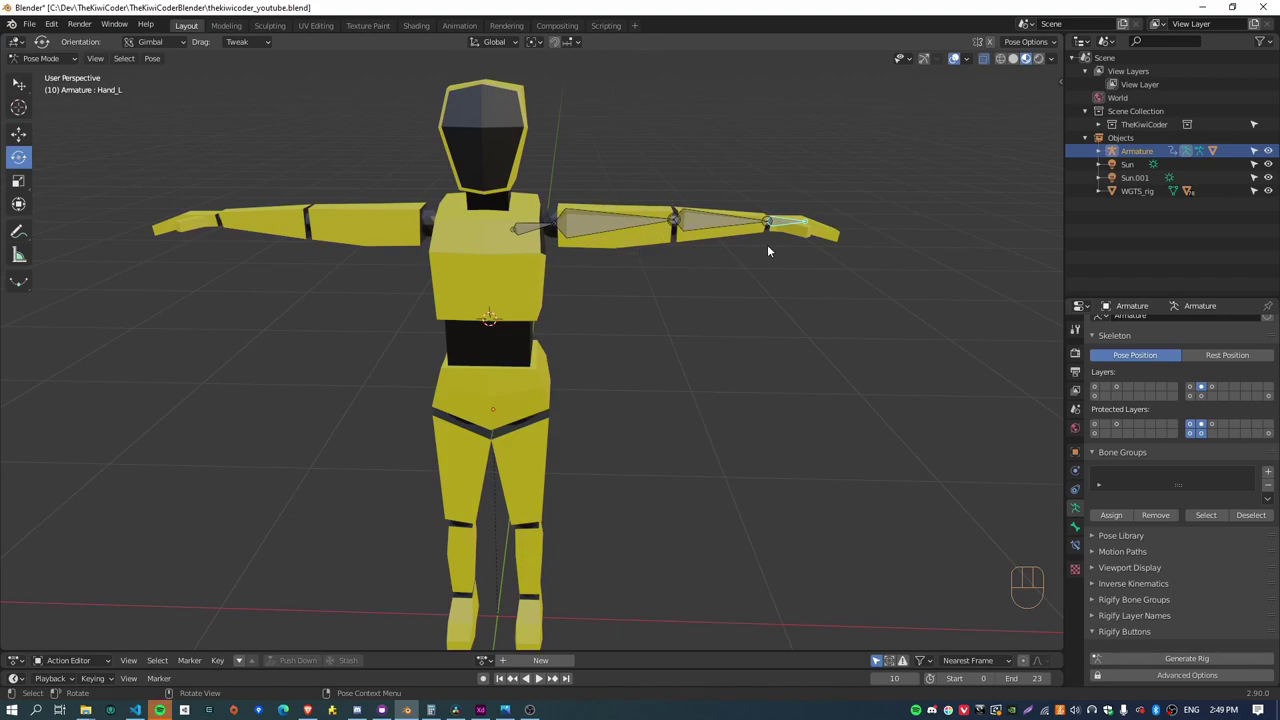
left_click(1106, 390)
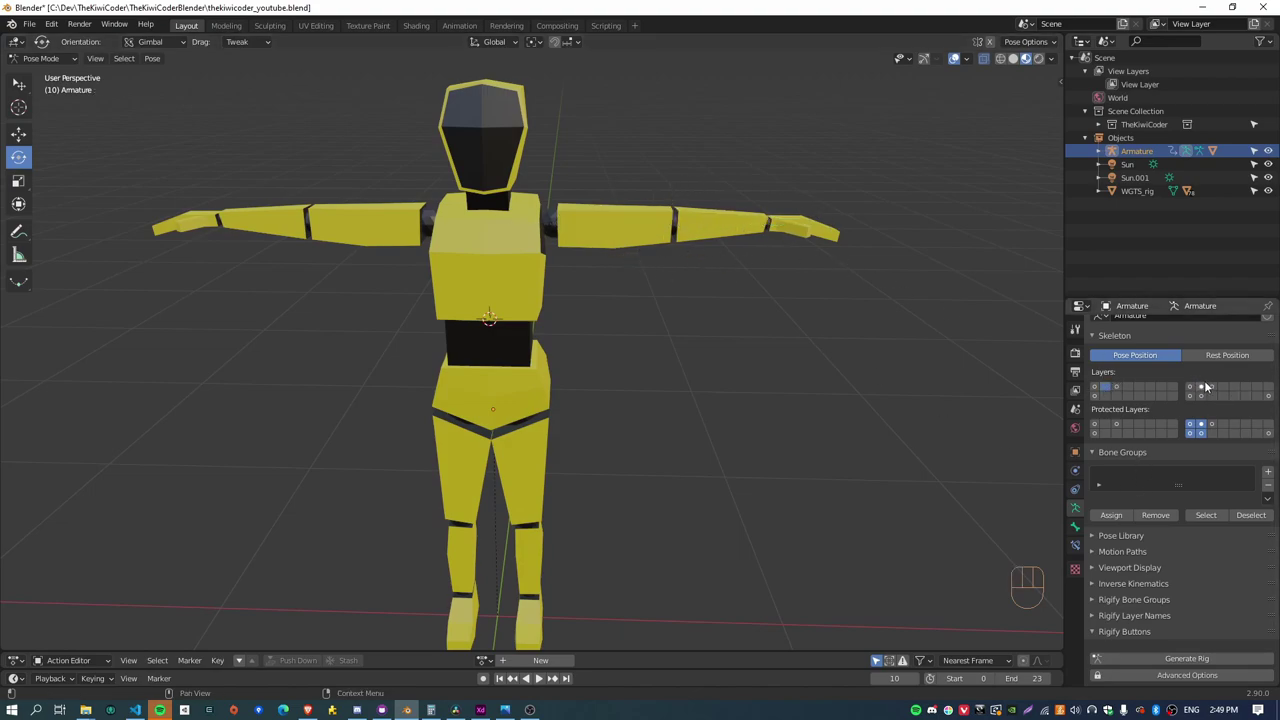
left_click(1202, 387)
left_click_drag(781, 200, 751, 335)
Select the shoulder, elbow and hand bones and Shift+D duplicate them in Edit Mode, leaving copies in place
left_click(609, 365)
left_click_drag(706, 367, 759, 367)
left_click(709, 365)
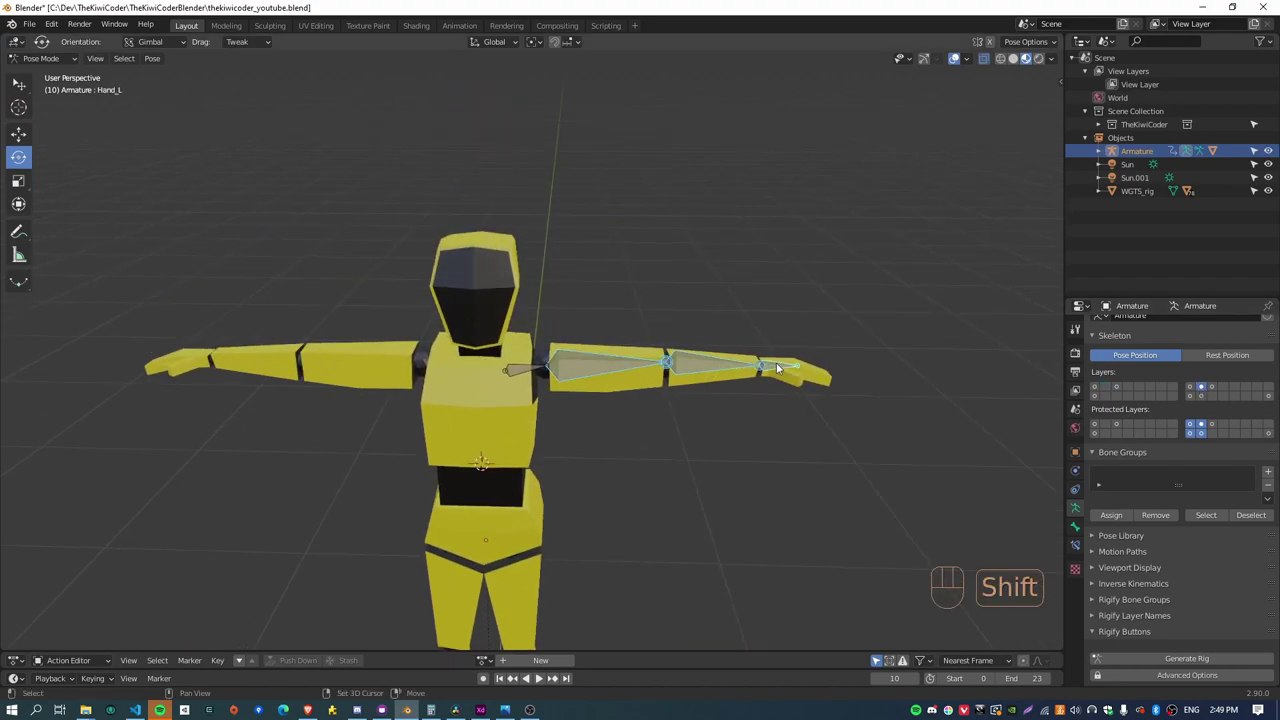
left_click_drag(793, 322, 622, 364)
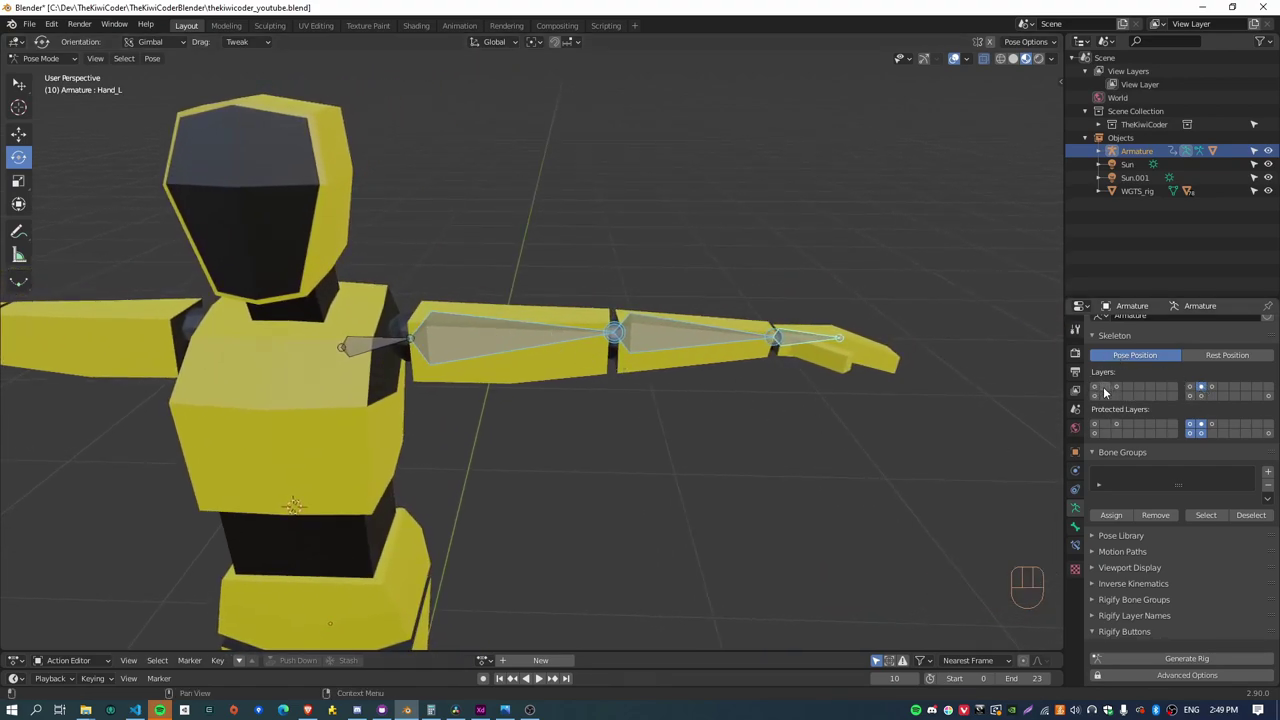
left_click_drag(633, 307, 630, 338)
key("Tab")
key("shift+d")
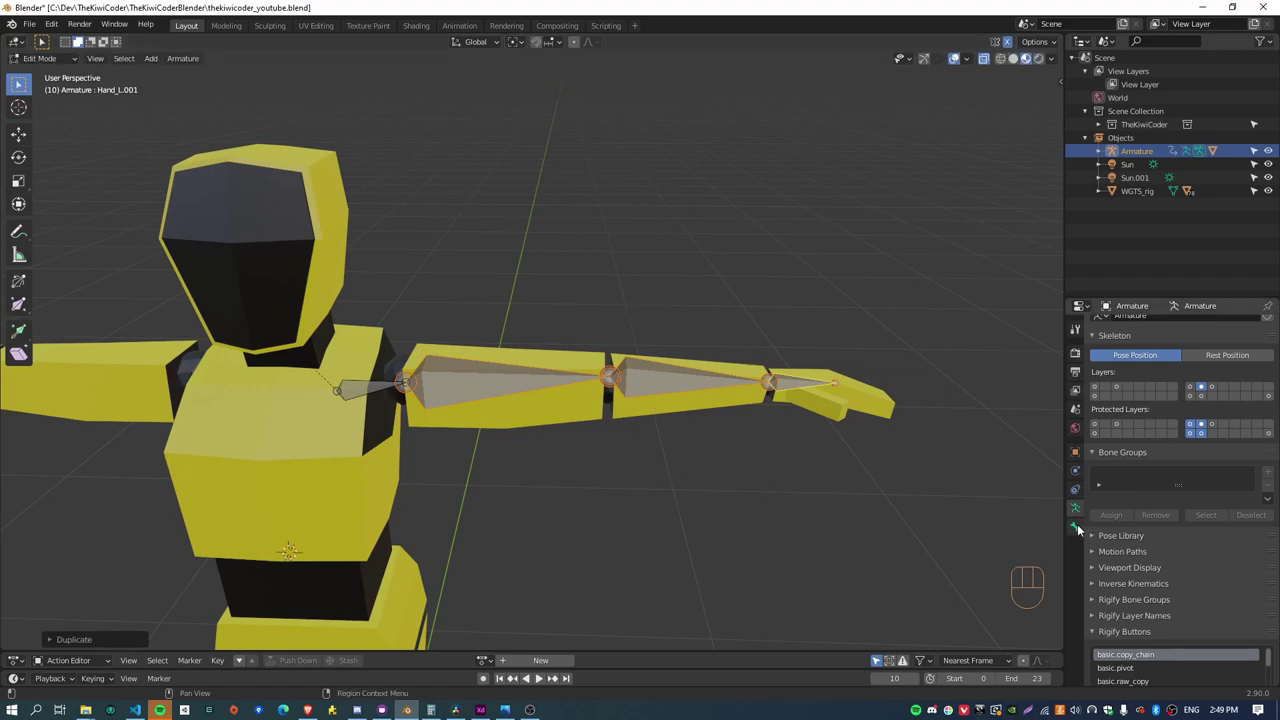
left_click(1081, 528)
In Pose Mode pick through the overlapping originals and copies, ending with Shoulder_L.001 then Shoulder_L selected
key("Tab")
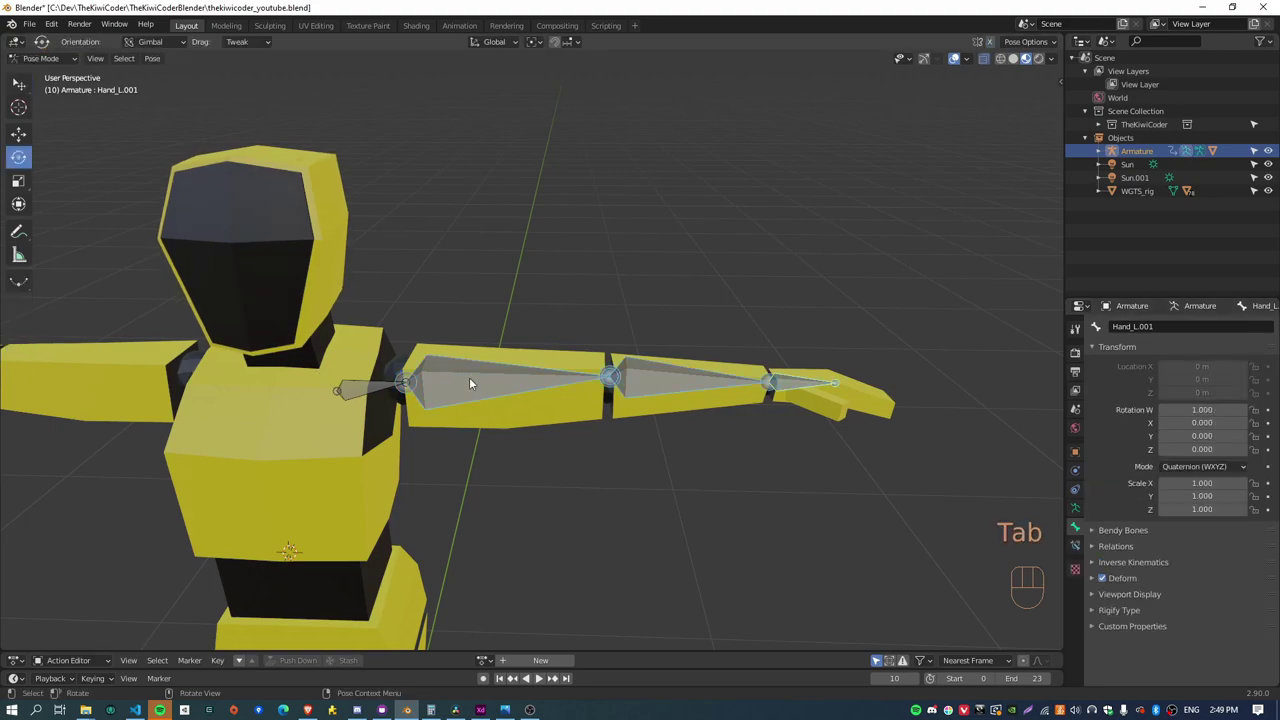
left_click(471, 382)
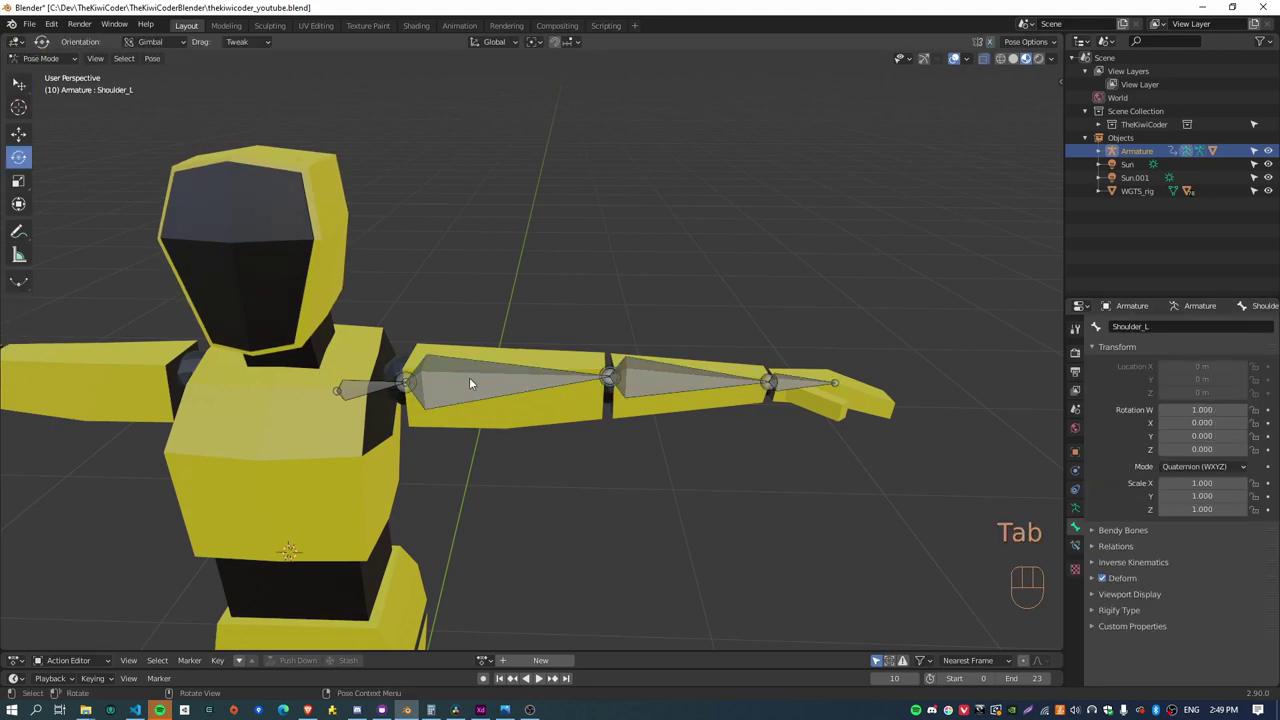
left_click(471, 382)
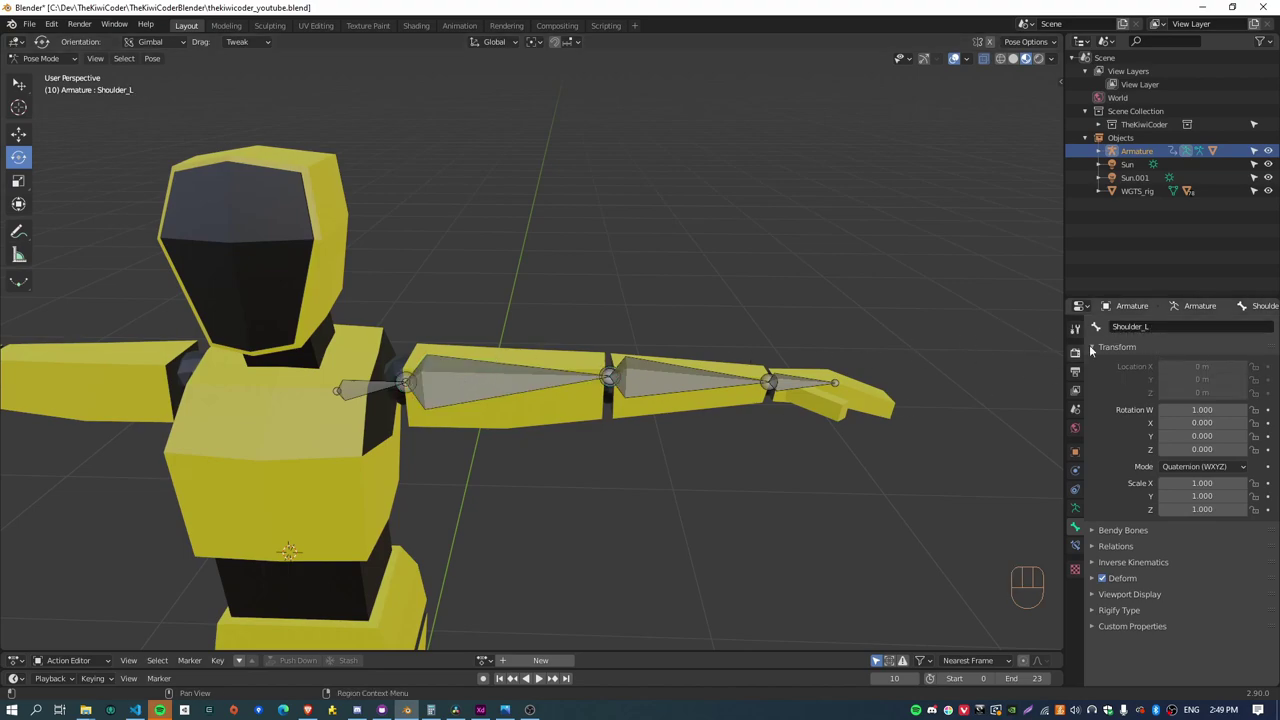
left_click(482, 377)
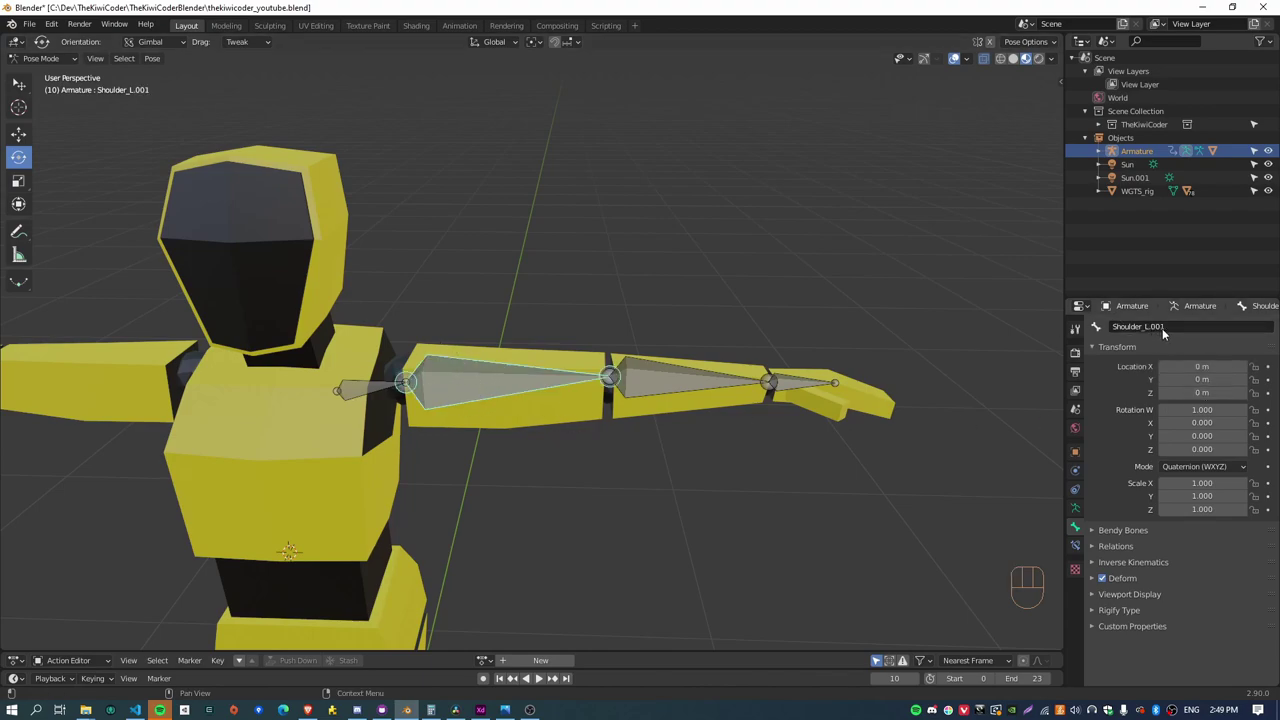
left_click(669, 381)
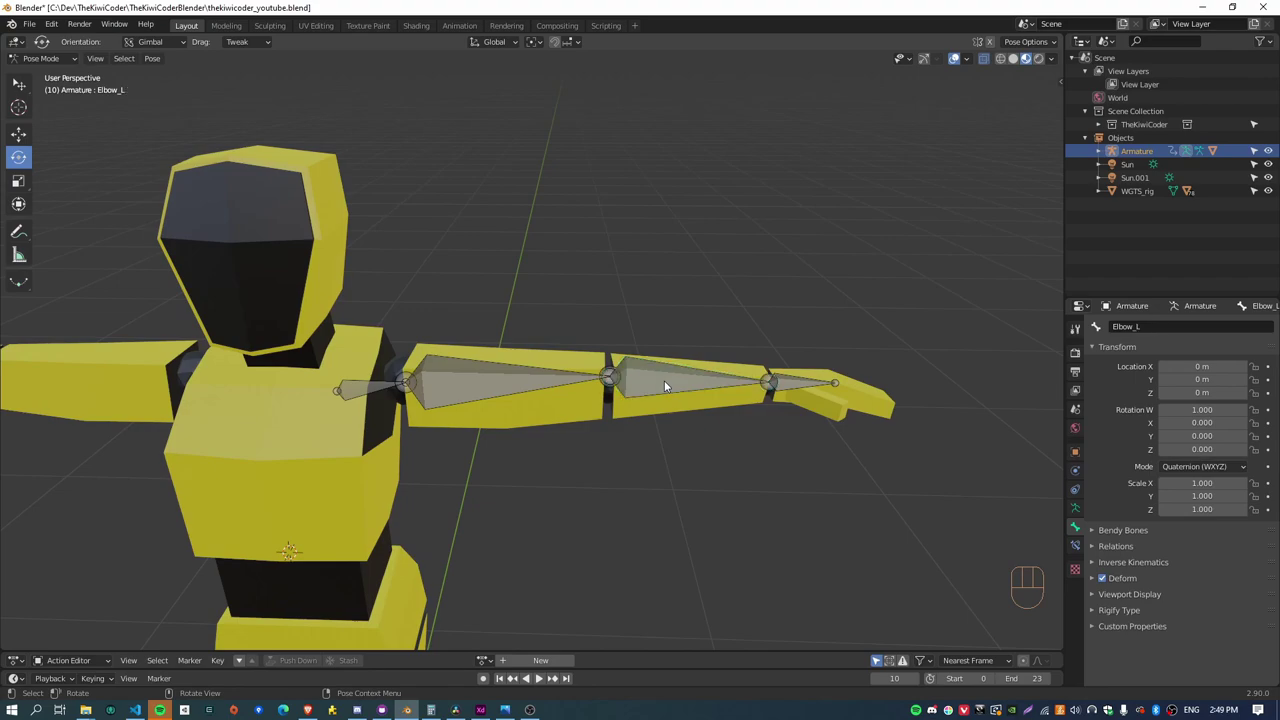
left_click(669, 381)
left_click(802, 390)
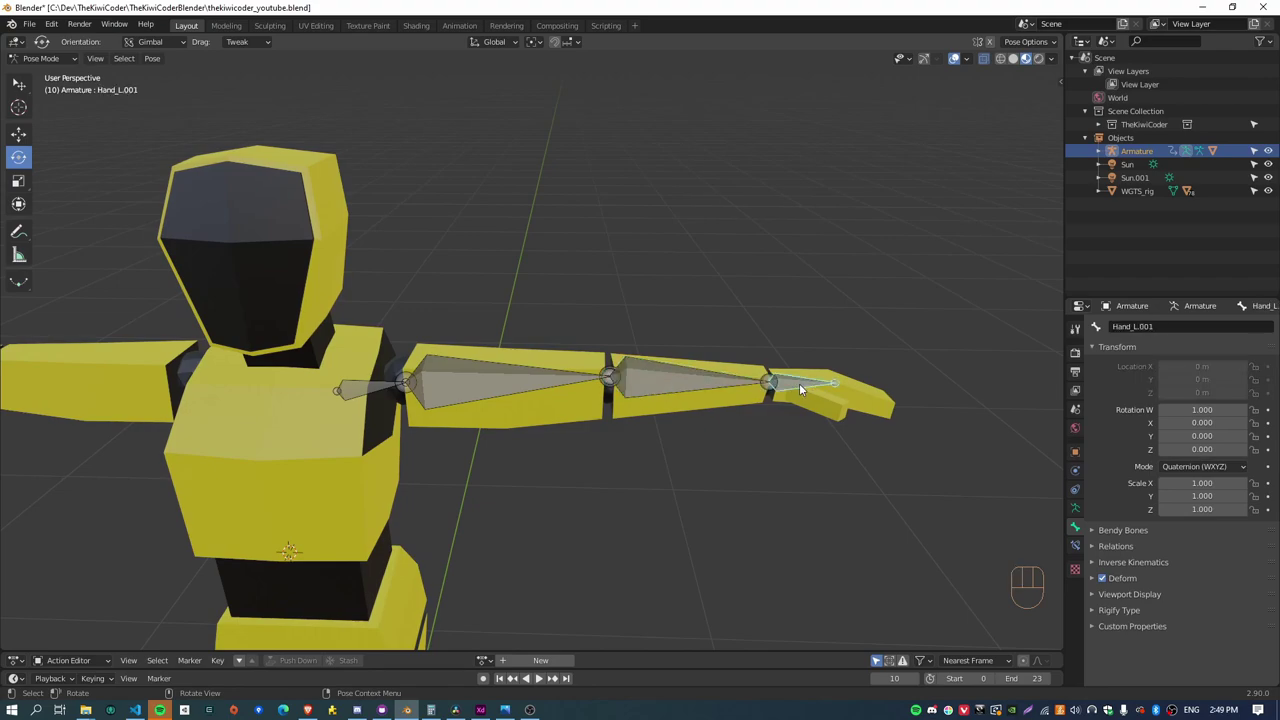
left_click(802, 390)
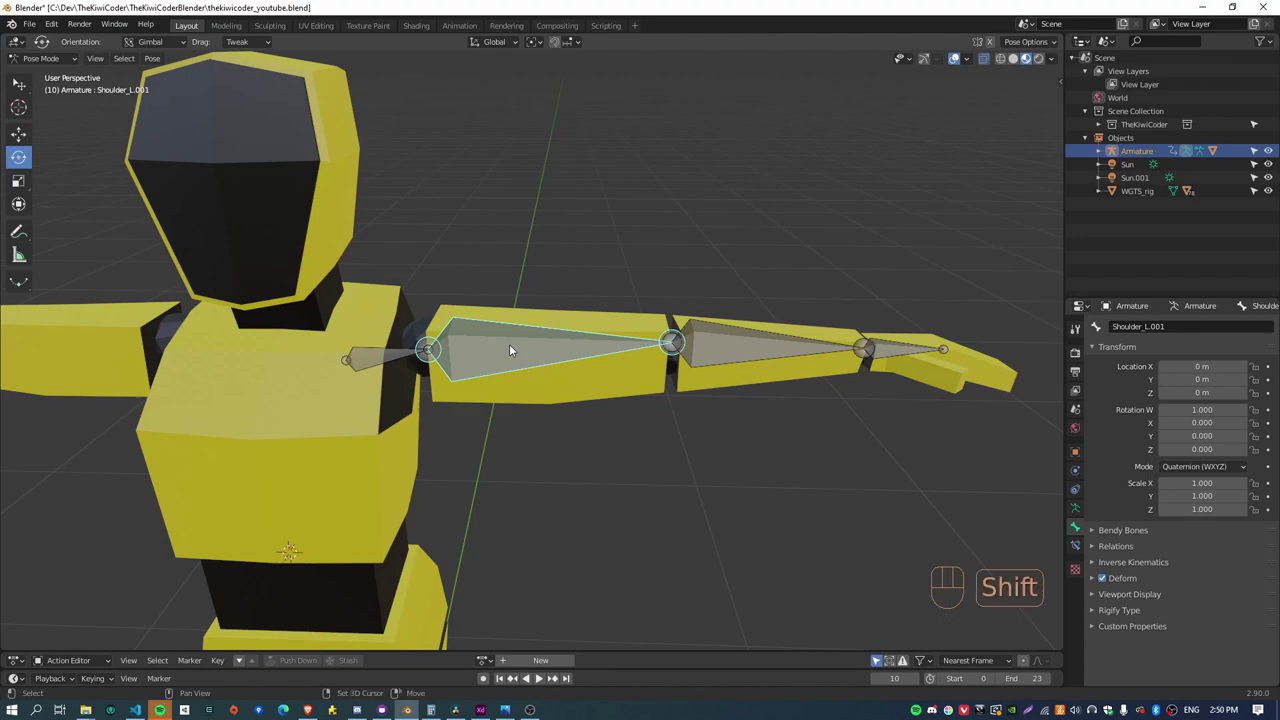
left_click(514, 345)
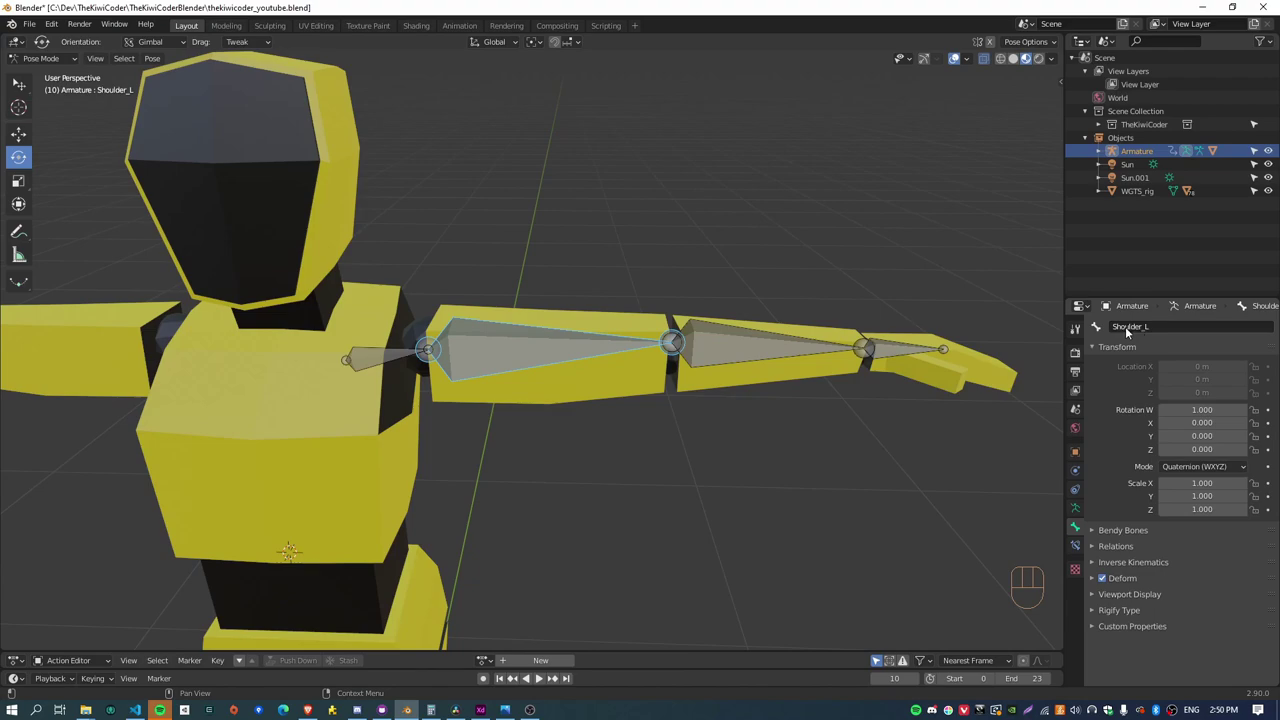
Add Copy Transforms so Shoulder_L follows Shoulder_L.001 and Elbow_L follows Elbow_L.001
key("ctrl+shift+c")
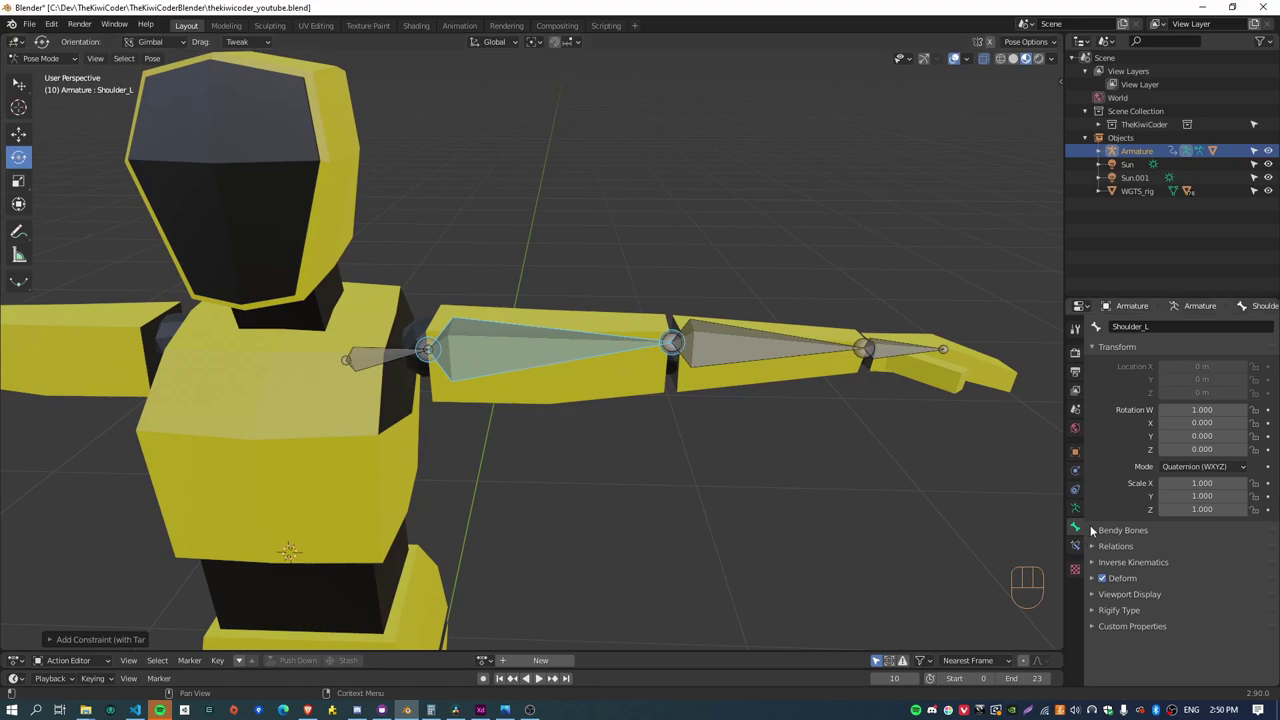
left_click(1079, 506)
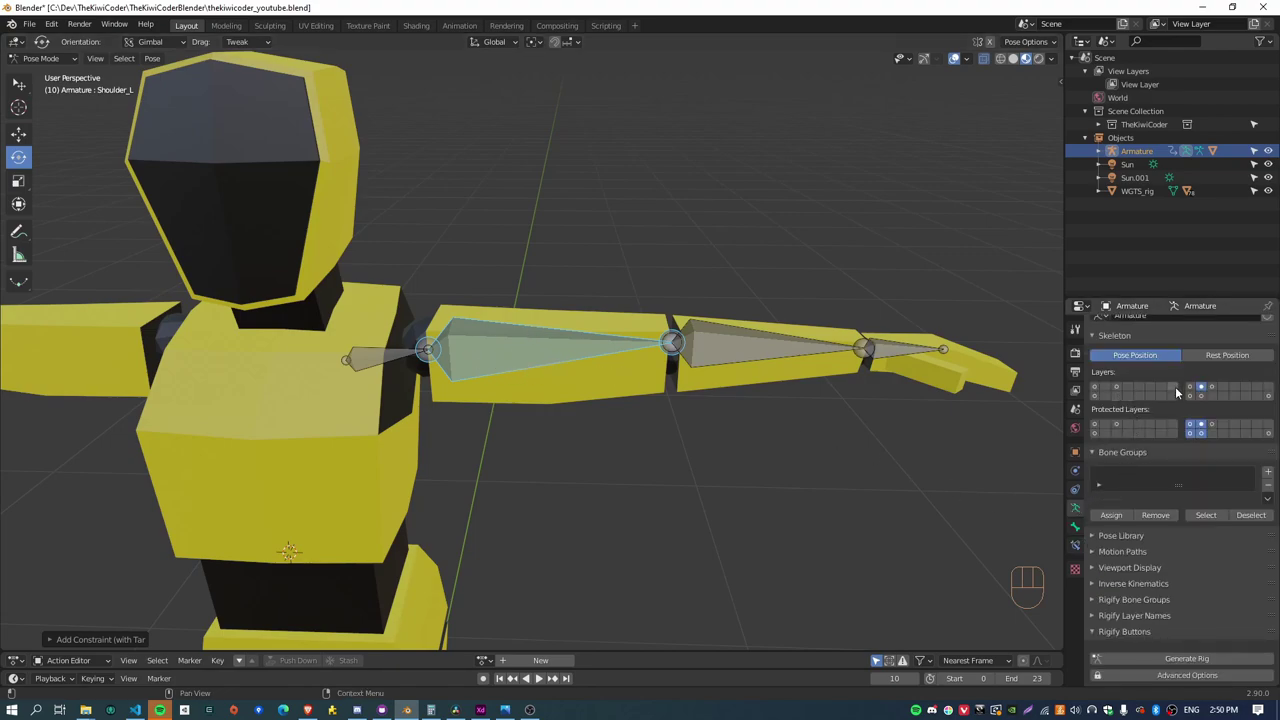
left_click(747, 348)
left_click(748, 345)
key("ctrl+shift+c")
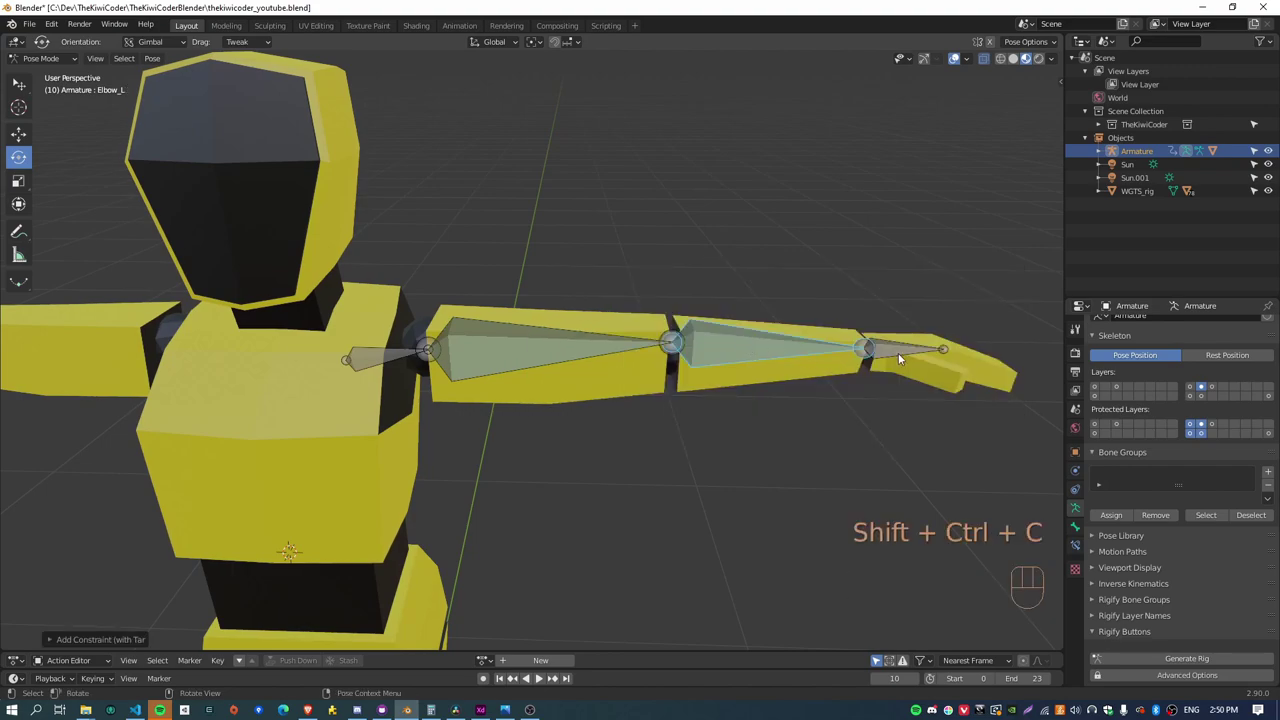
Give Hand_L a Copy Transforms to Hand_L.001, then select the three duplicate bones together
left_click(901, 356)
key("ctrl+shift+c")
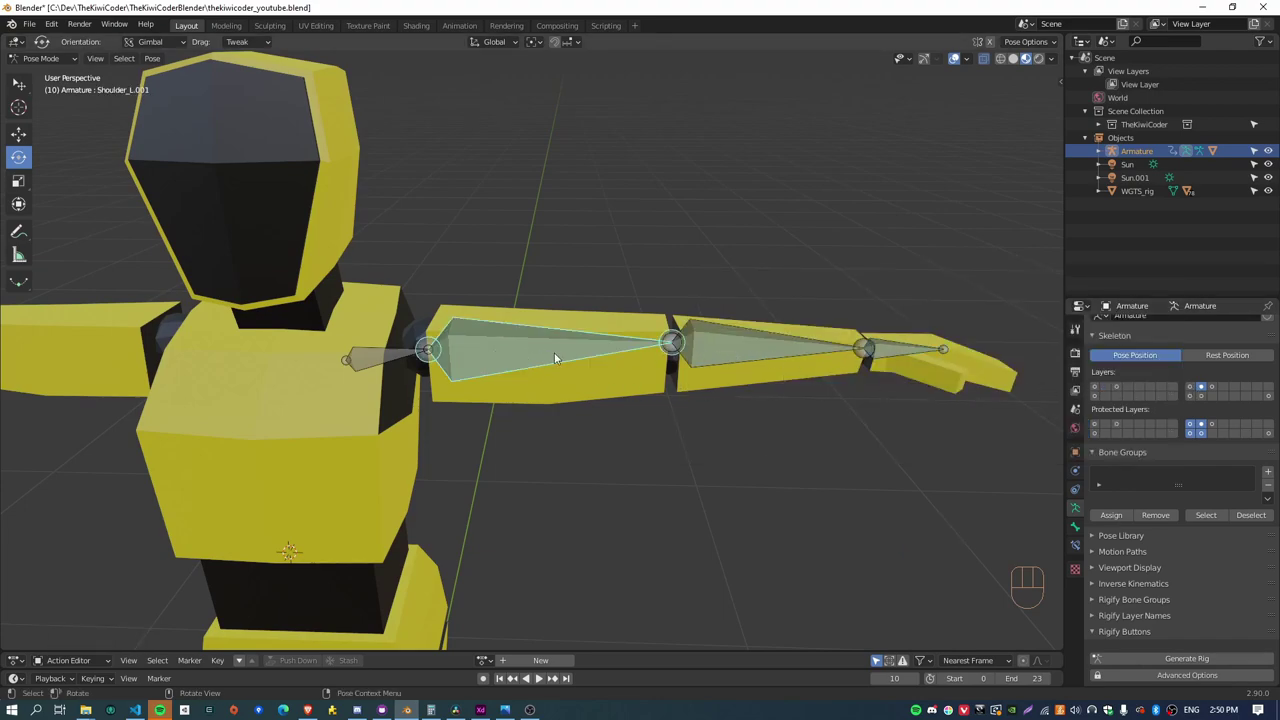
left_click(737, 348)
left_click(913, 351)
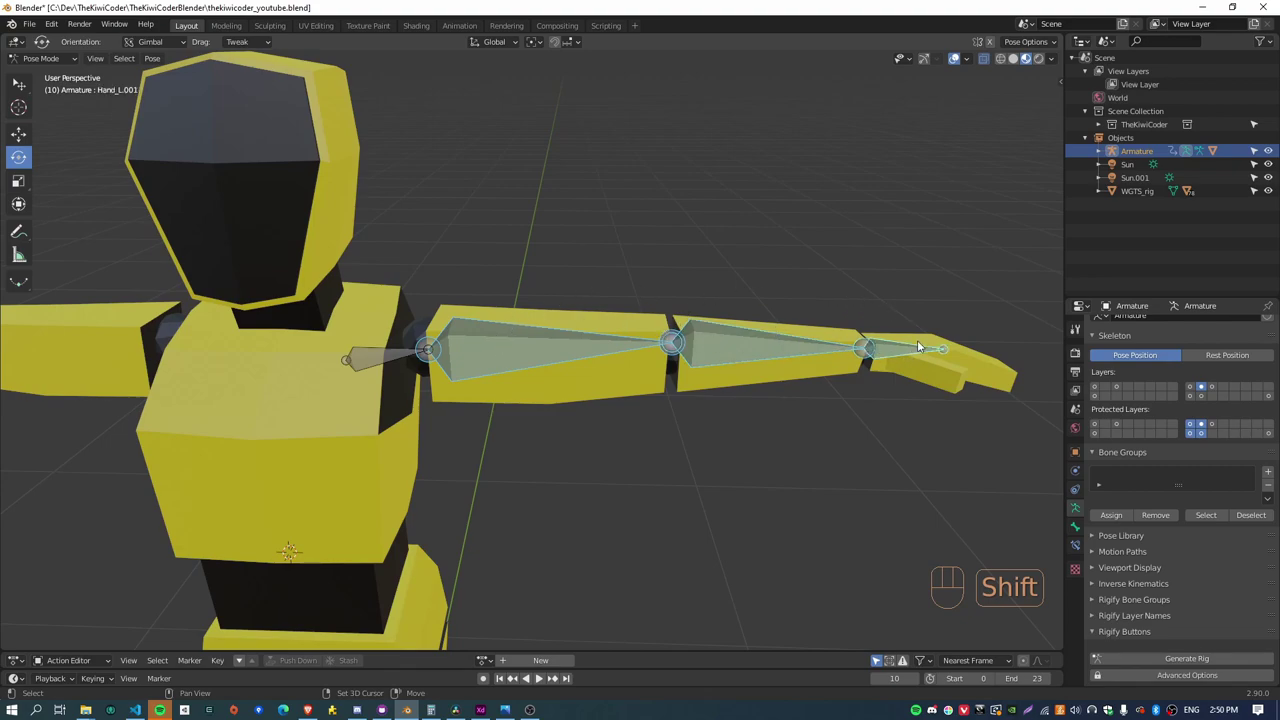
Move the duplicate arm bones to a separate bone layer and display only that layer
left_click_drag(156, 65, 680, 473)
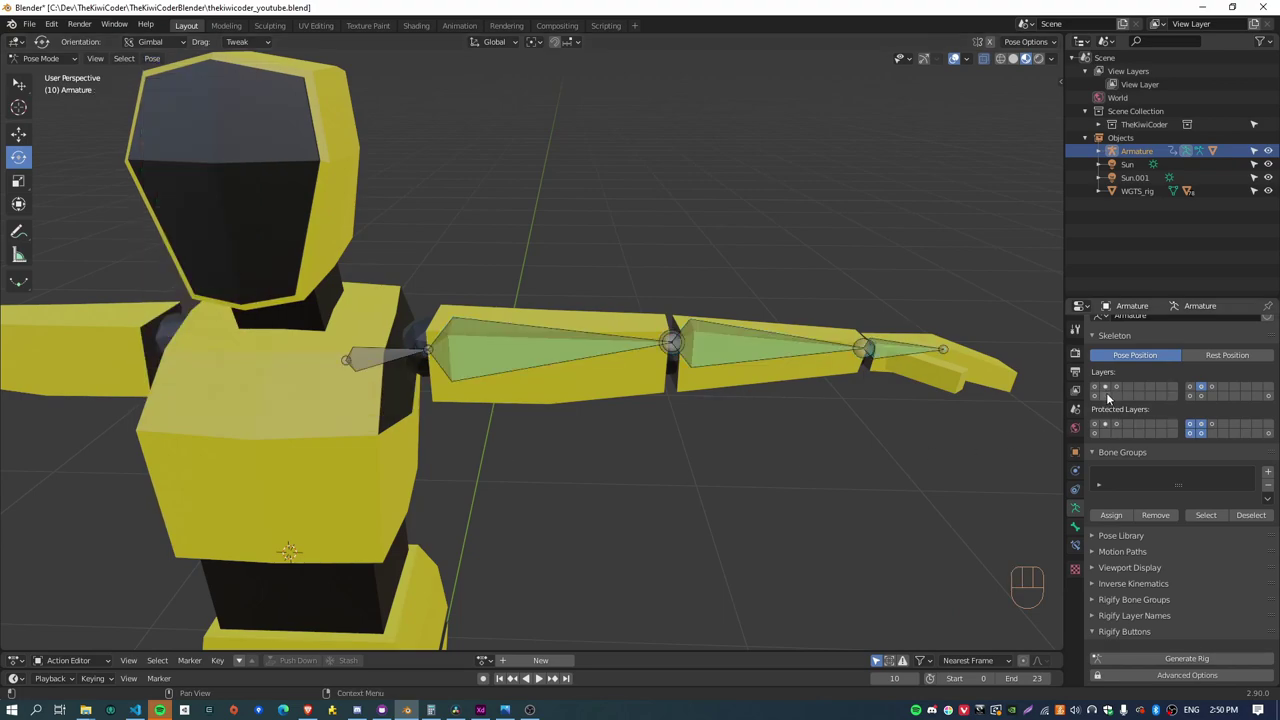
left_click(1108, 389)
left_click(617, 481)
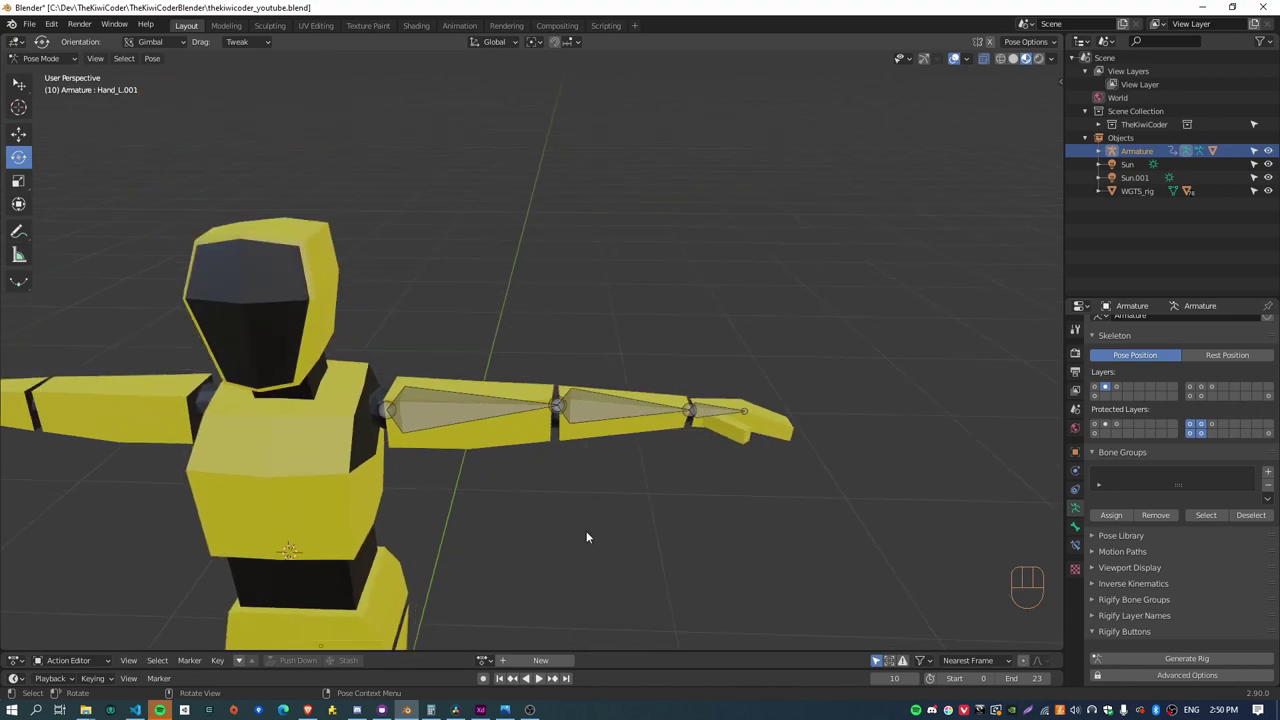
Select the copied upper arm bone and reveal the deform bone layer to confirm the originals follow
left_click_drag(623, 529, 713, 453)
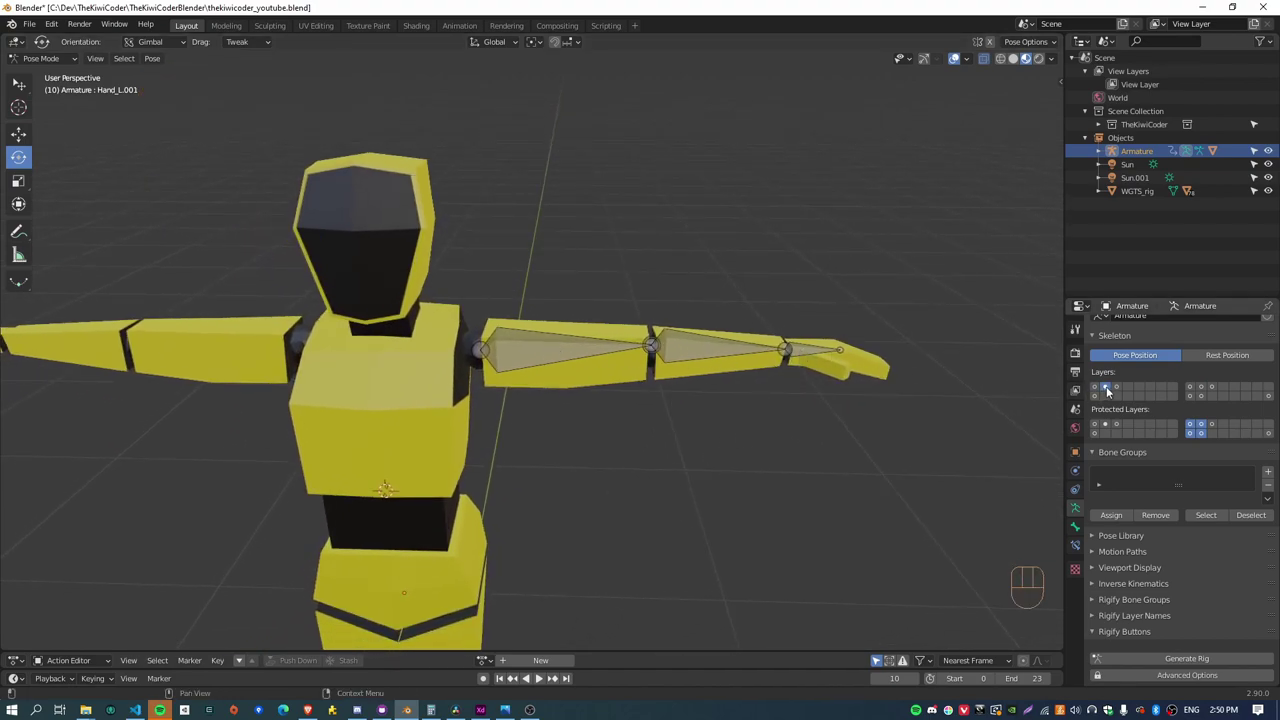
left_click(1111, 390)
left_click(1111, 390)
double_click(1111, 390)
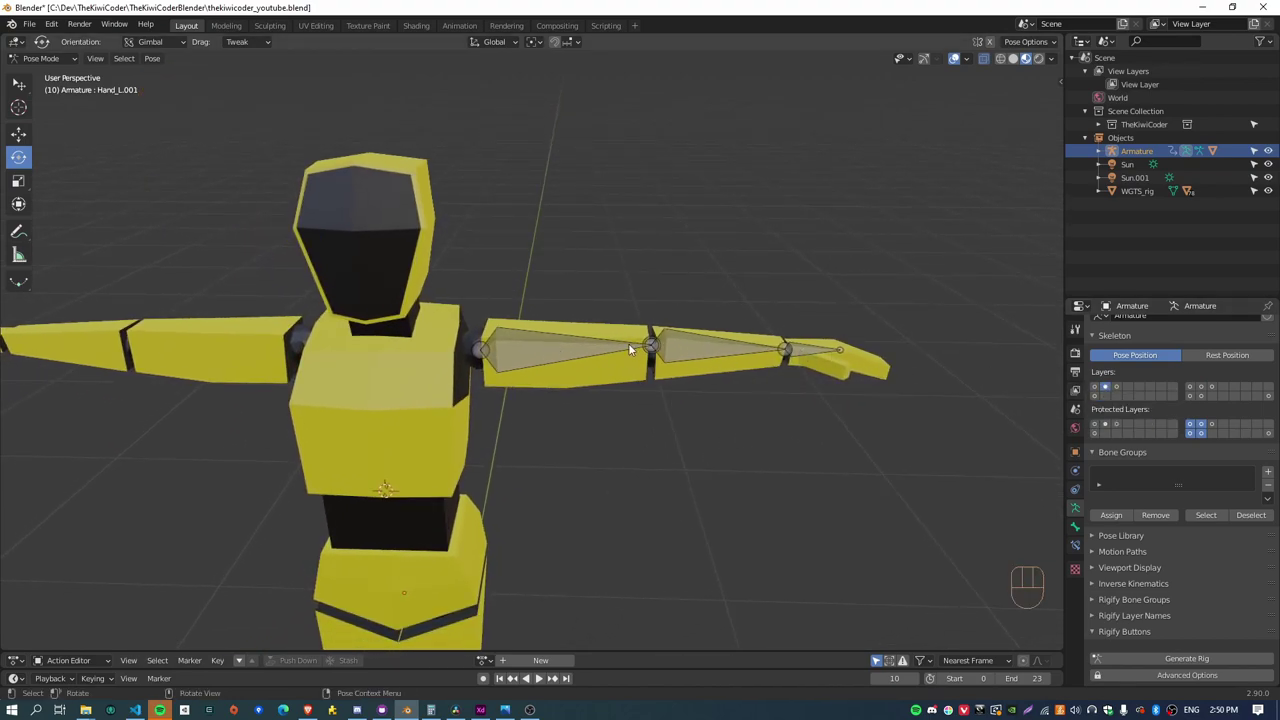
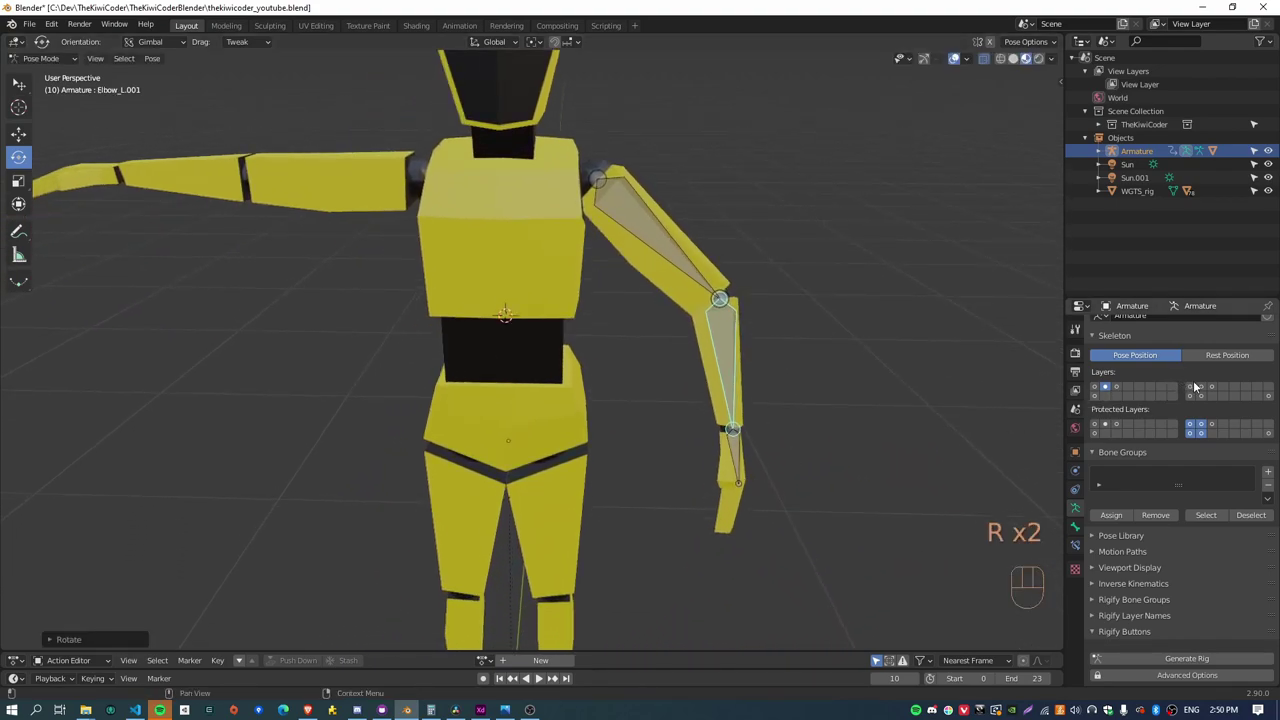
left_click(1202, 391)
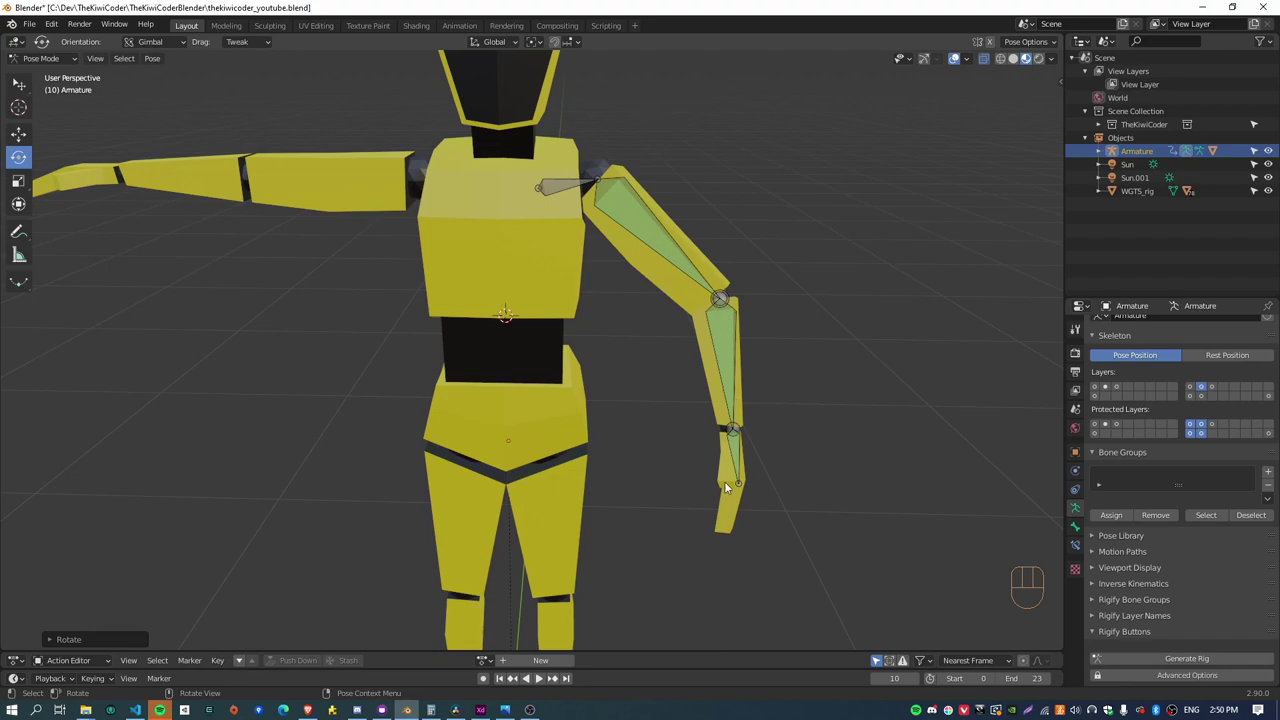
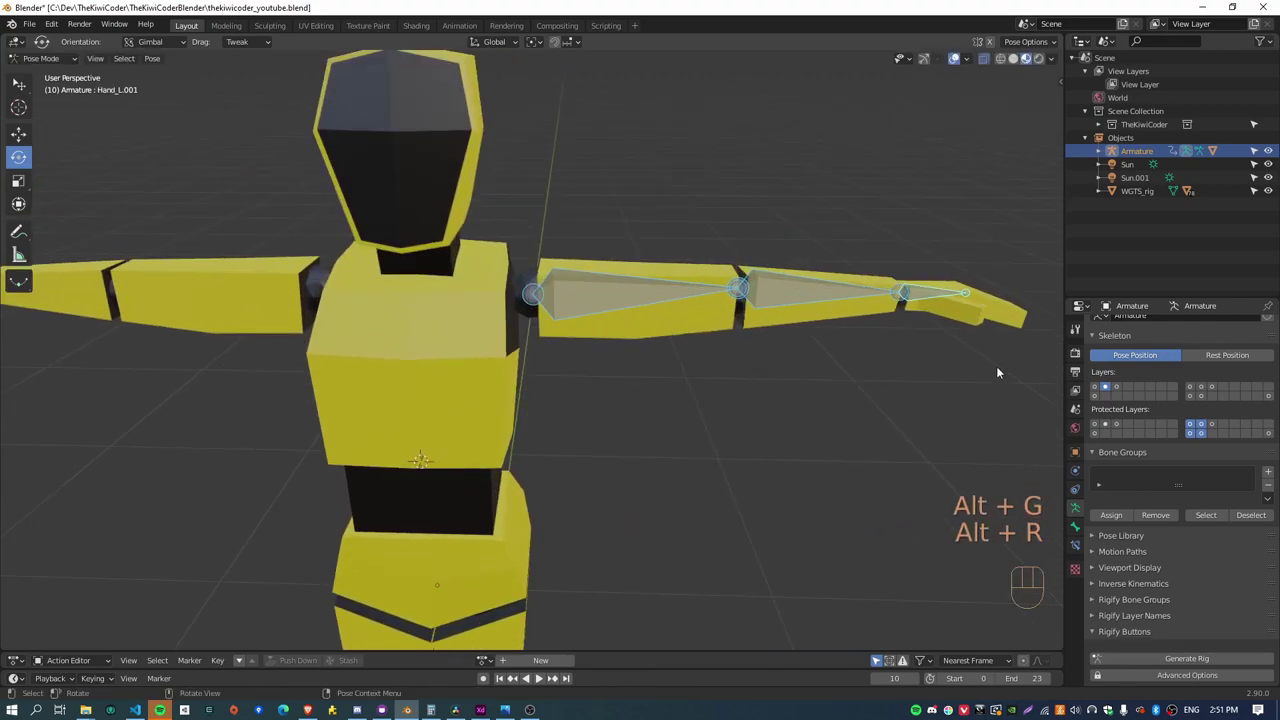
Show the copied arm's bone layer and rotate the duplicate left arm downward
left_click(1109, 390)
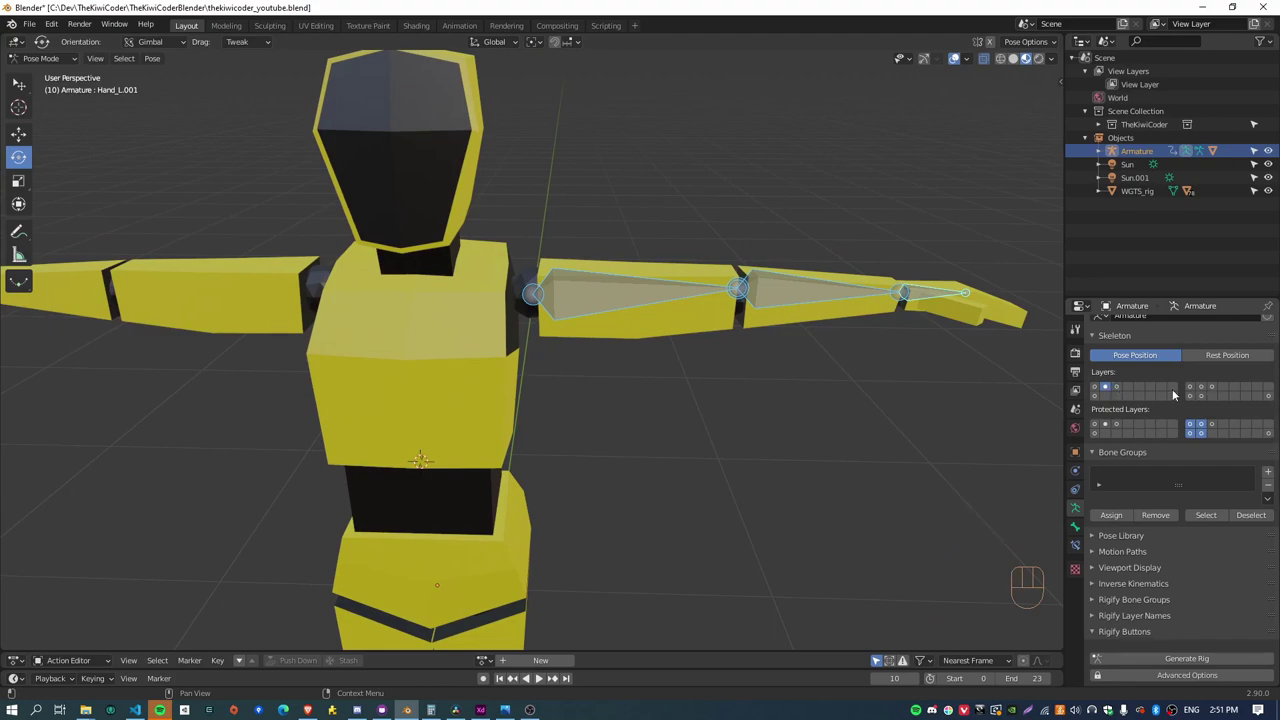
left_click(1206, 388)
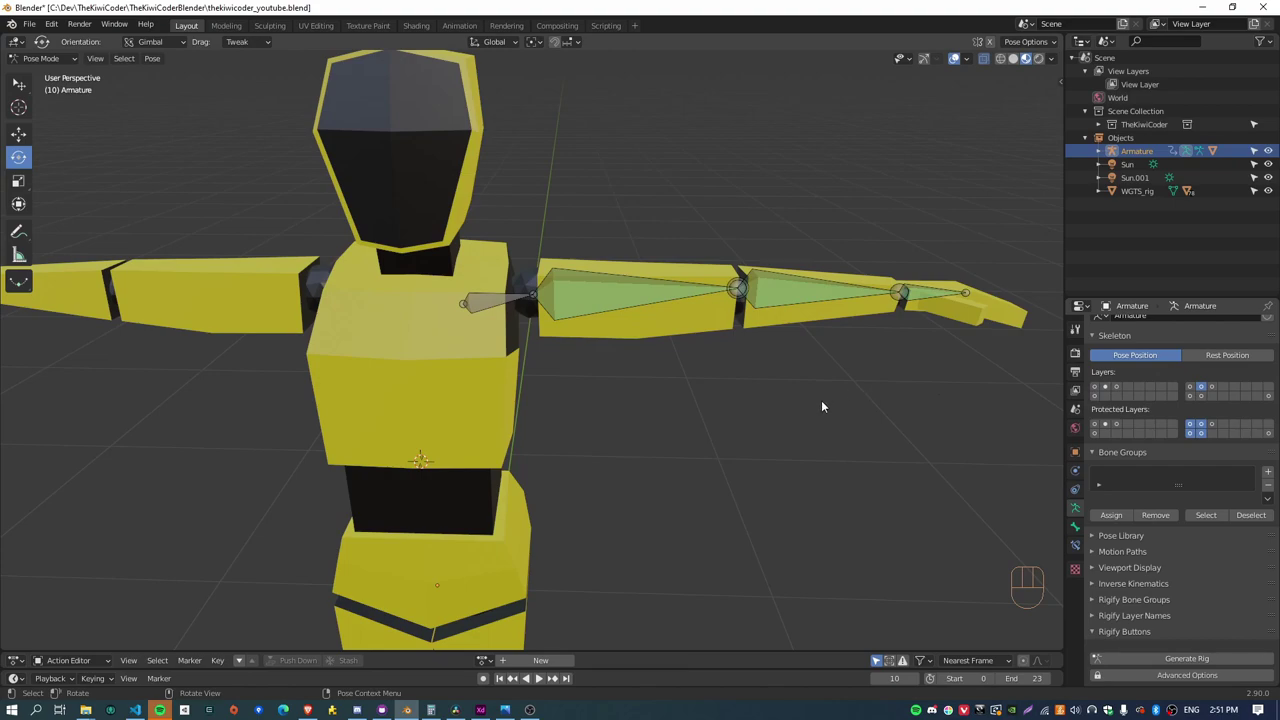
left_click_drag(649, 427, 660, 407)
left_click_drag(650, 403, 697, 337)
left_click_drag(777, 387, 770, 384)
Rotate Shoulder_L.001 so the arm hangs beside the body and view from the right side
left_click(1109, 389)
left_click(674, 269)
left_click_drag(749, 410, 756, 300)
key("r")
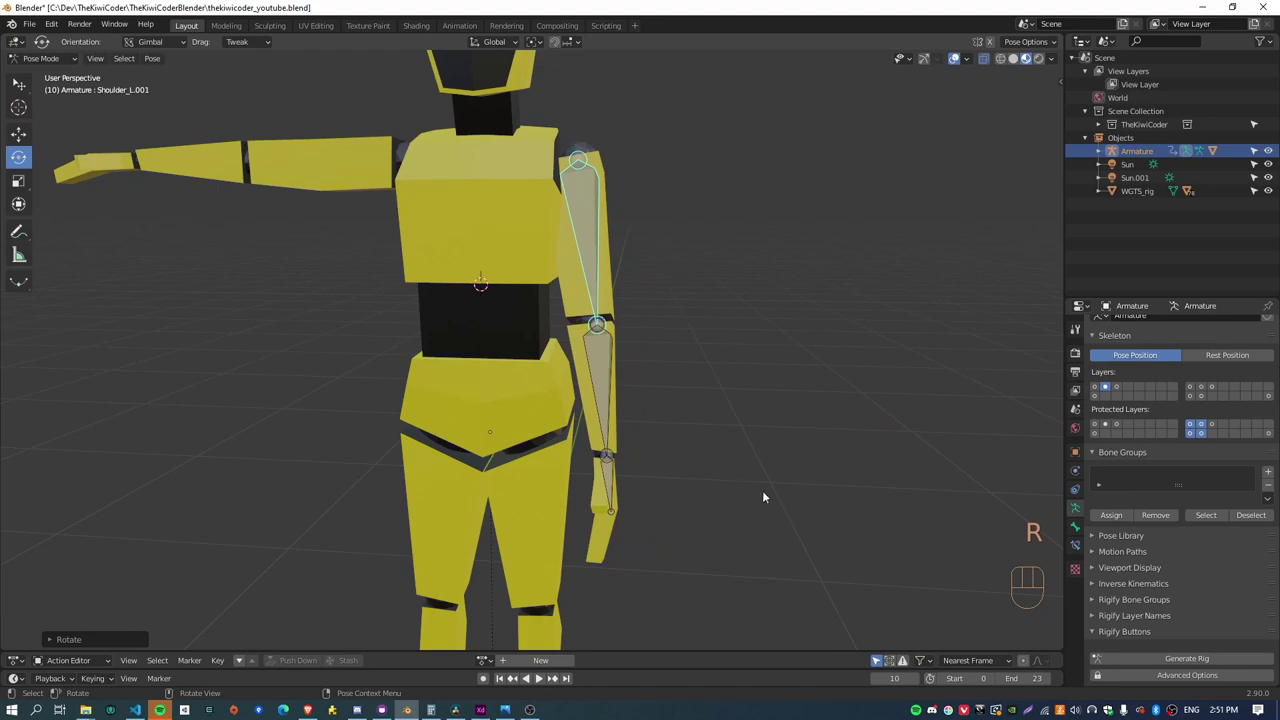